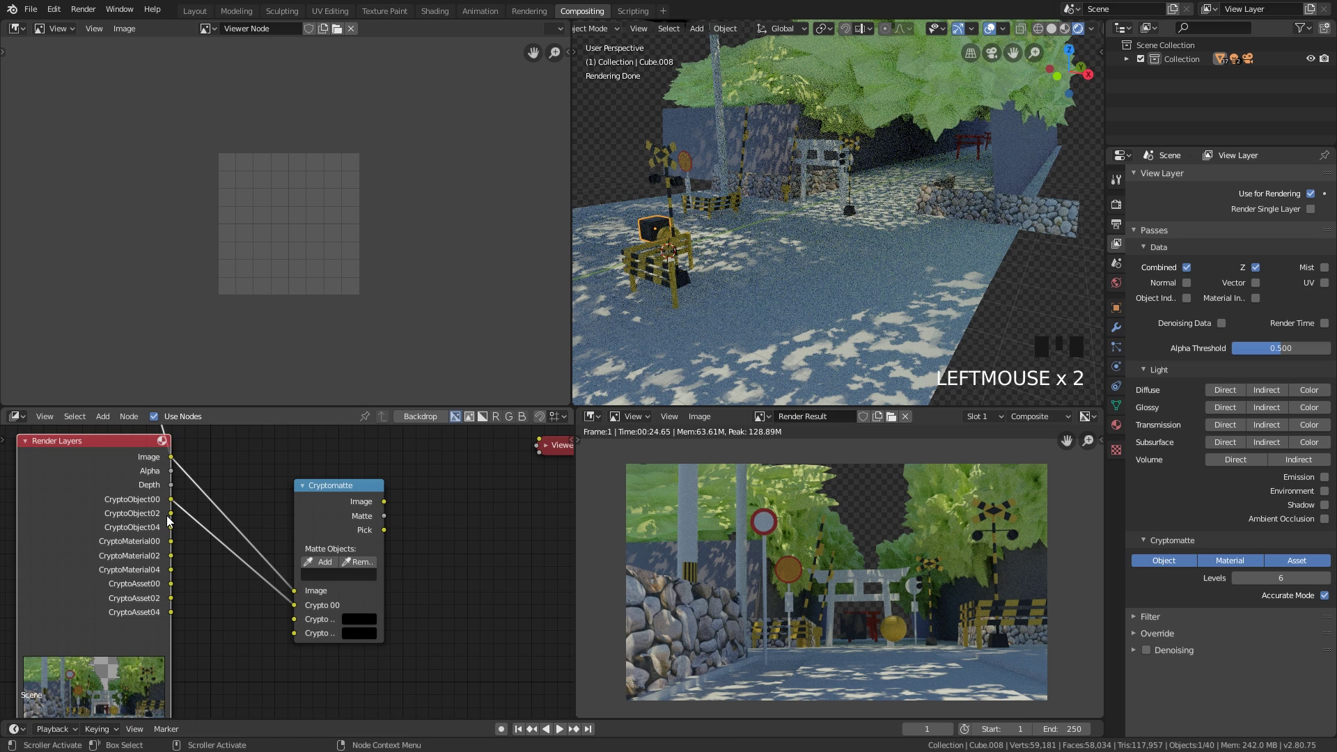
Step: Link CryptoObject02 and CryptoObject04 into the Cryptomatte node's second and third Crypto inputs
left_click(172, 522)
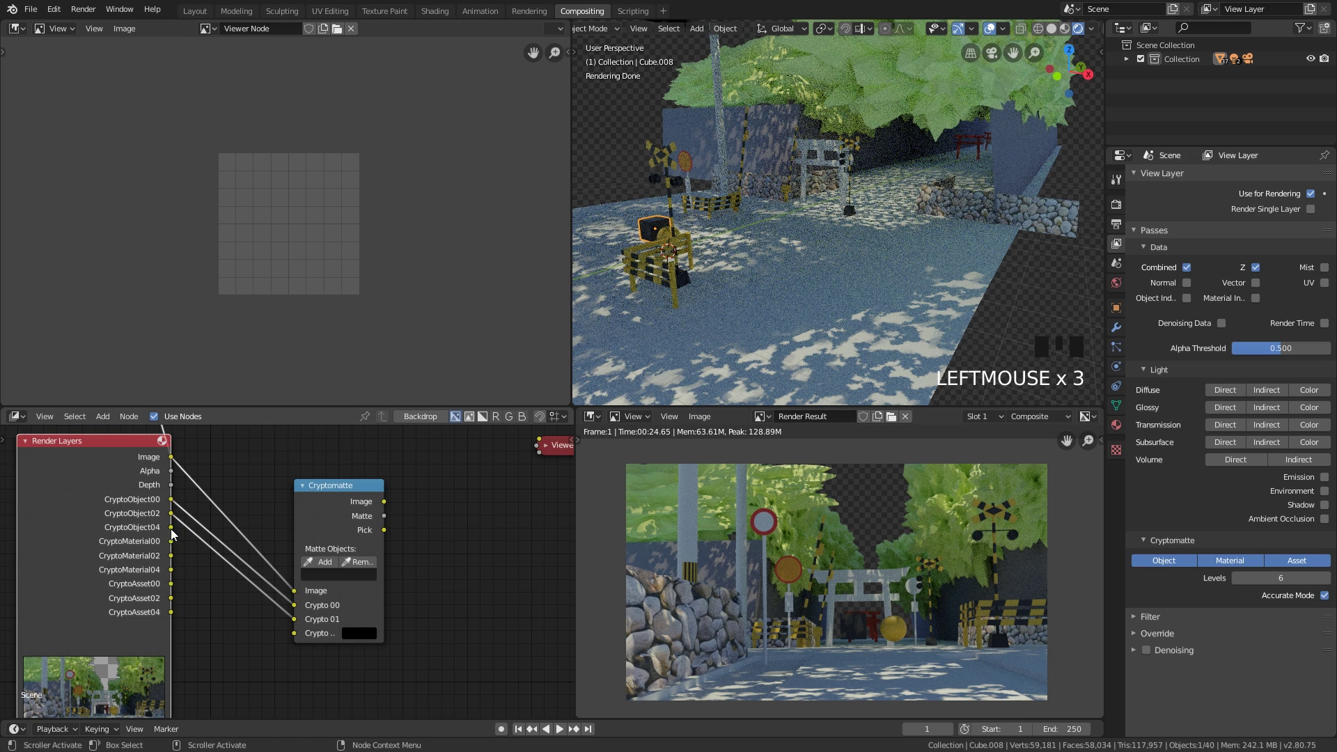
left_click(173, 533)
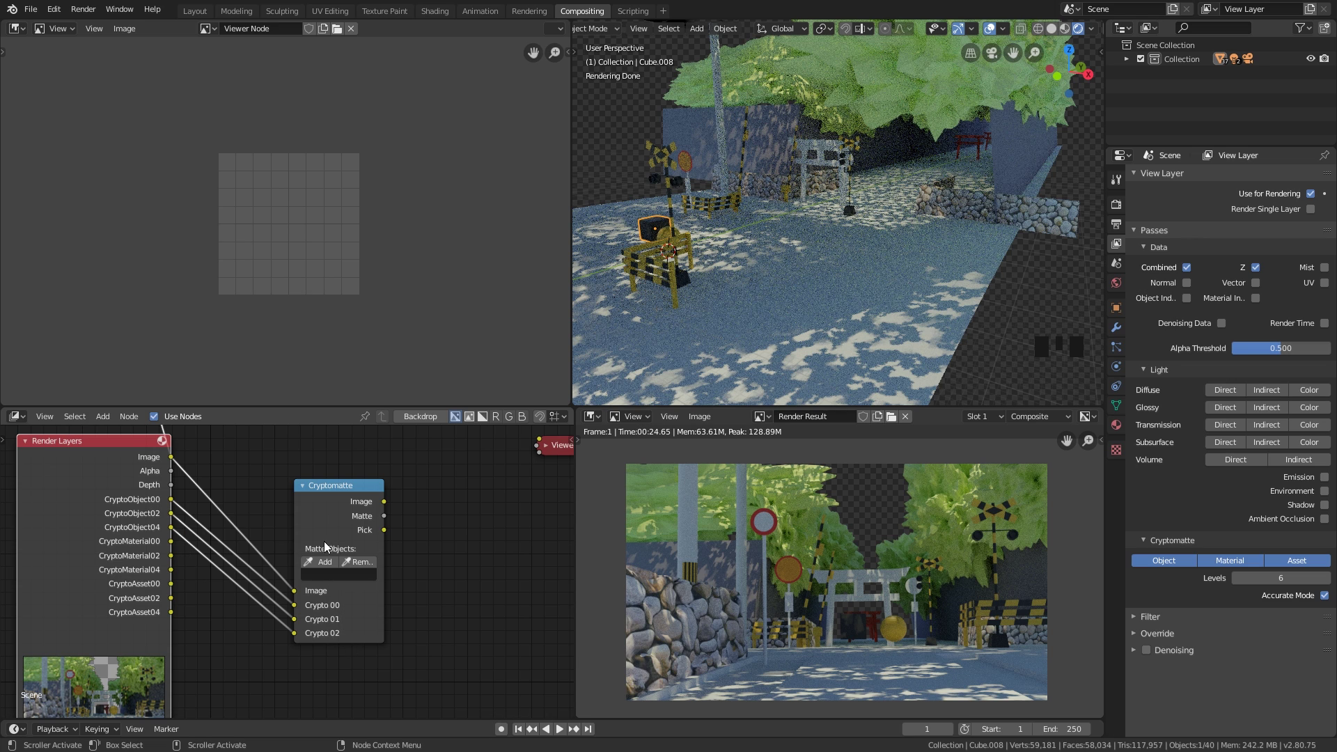
middle_click(414, 527)
scroll("down", 3)
left_click_drag(386, 506, 309, 504)
left_click(309, 505)
scroll("up", 3)
Step: Wire the Cryptomatte node's output to the Viewer node
left_click_drag(382, 502, 437, 550)
scroll("down", 3)
scroll("up", 3)
left_click(337, 462)
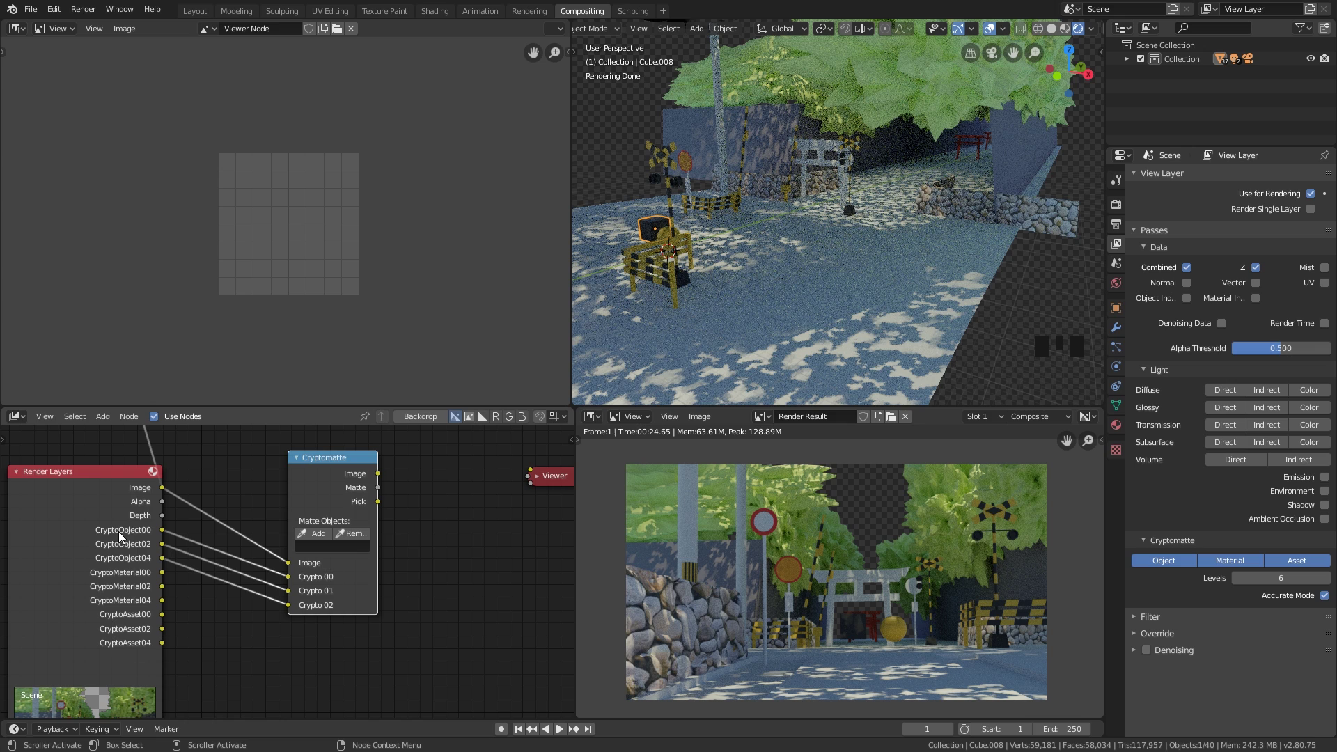
left_click_drag(385, 562, 276, 517)
left_click(277, 517)
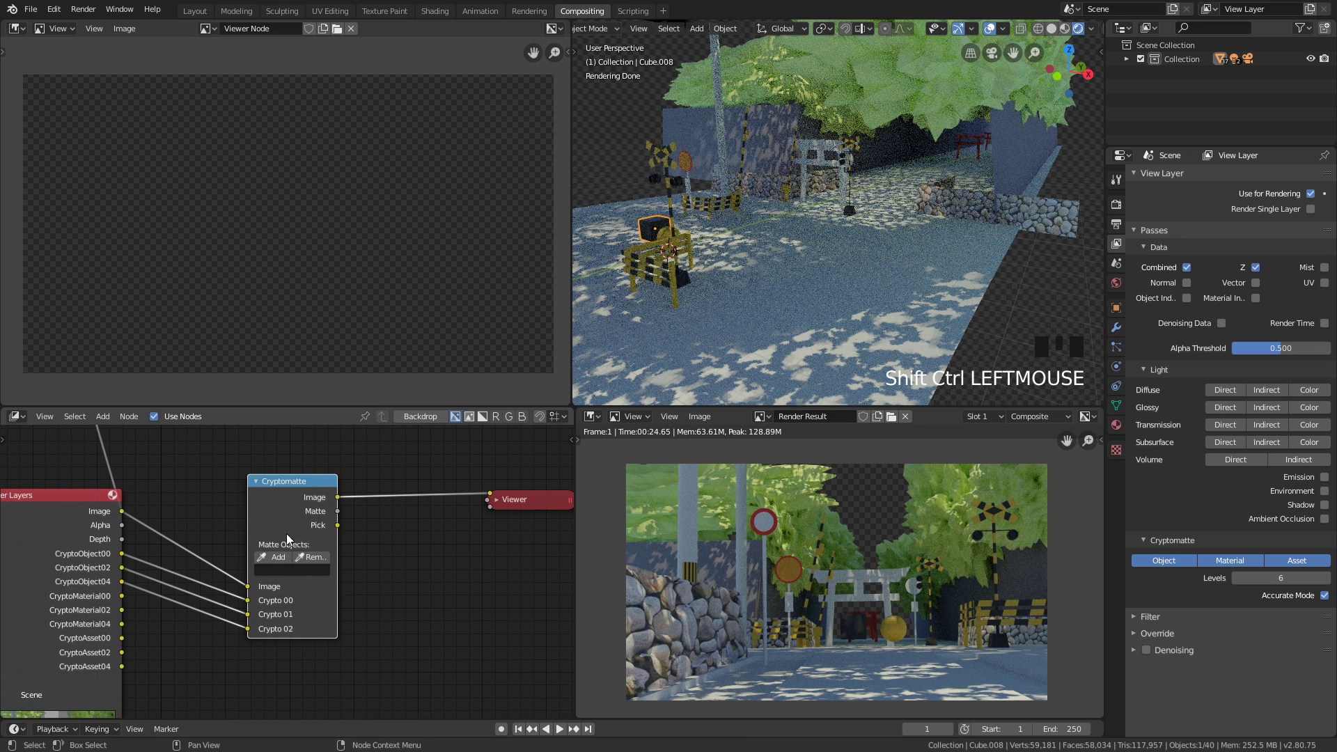
Step: Preview the Pick colours, eyedropper-add the wall, road and barrier, then show the white Matte mask
left_click(276, 522)
left_click(280, 519)
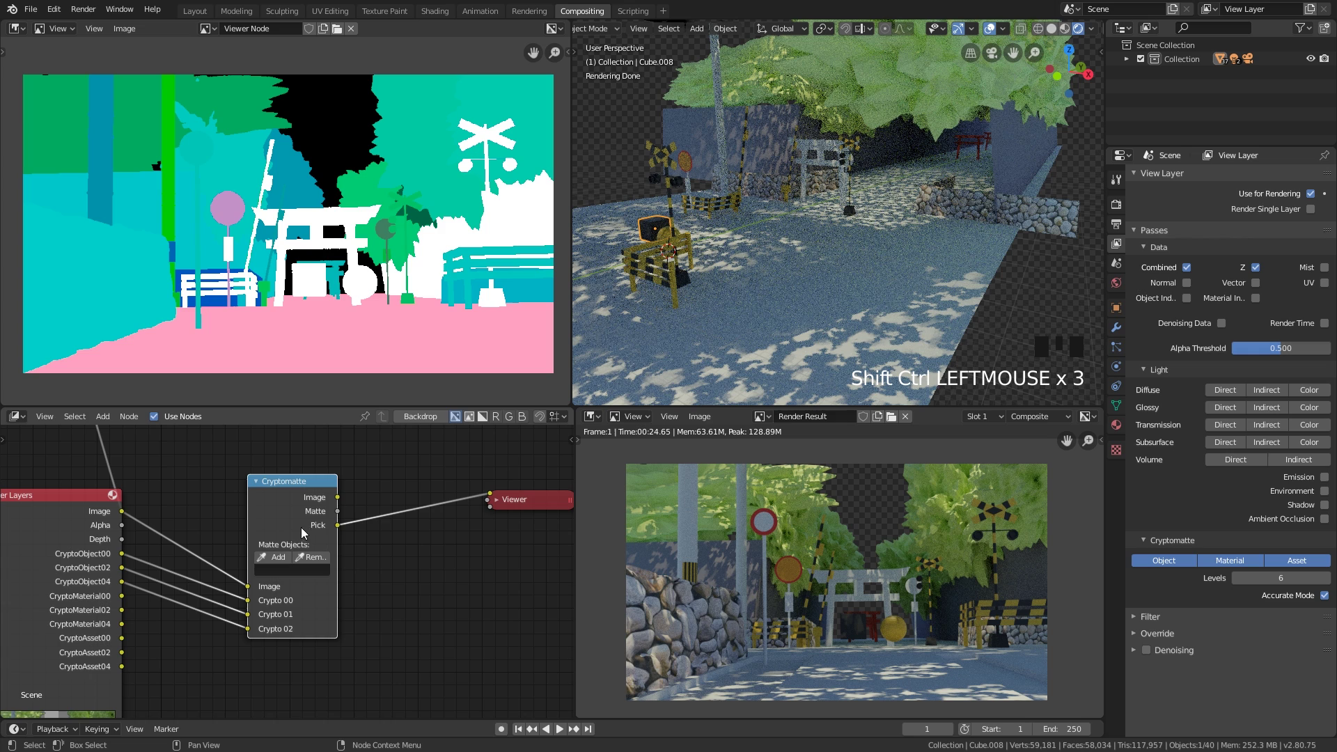
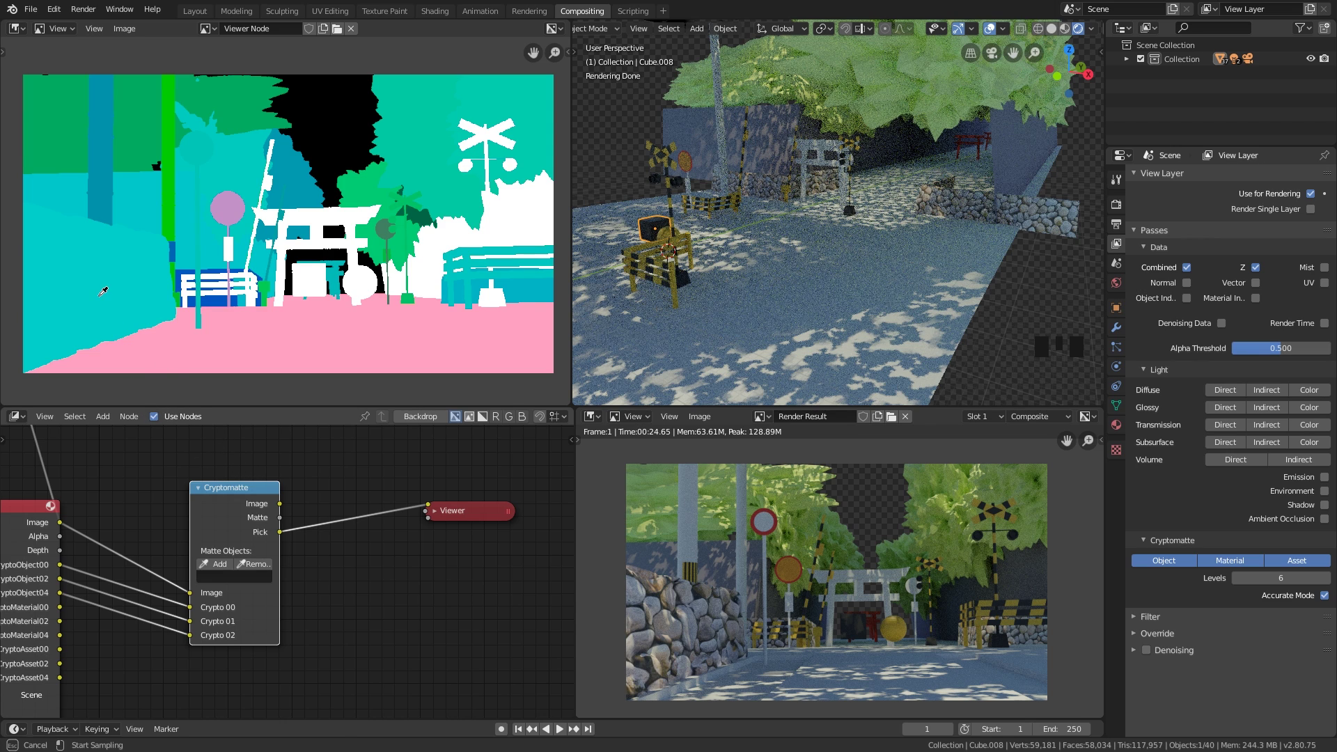
left_click_drag(216, 566, 217, 566)
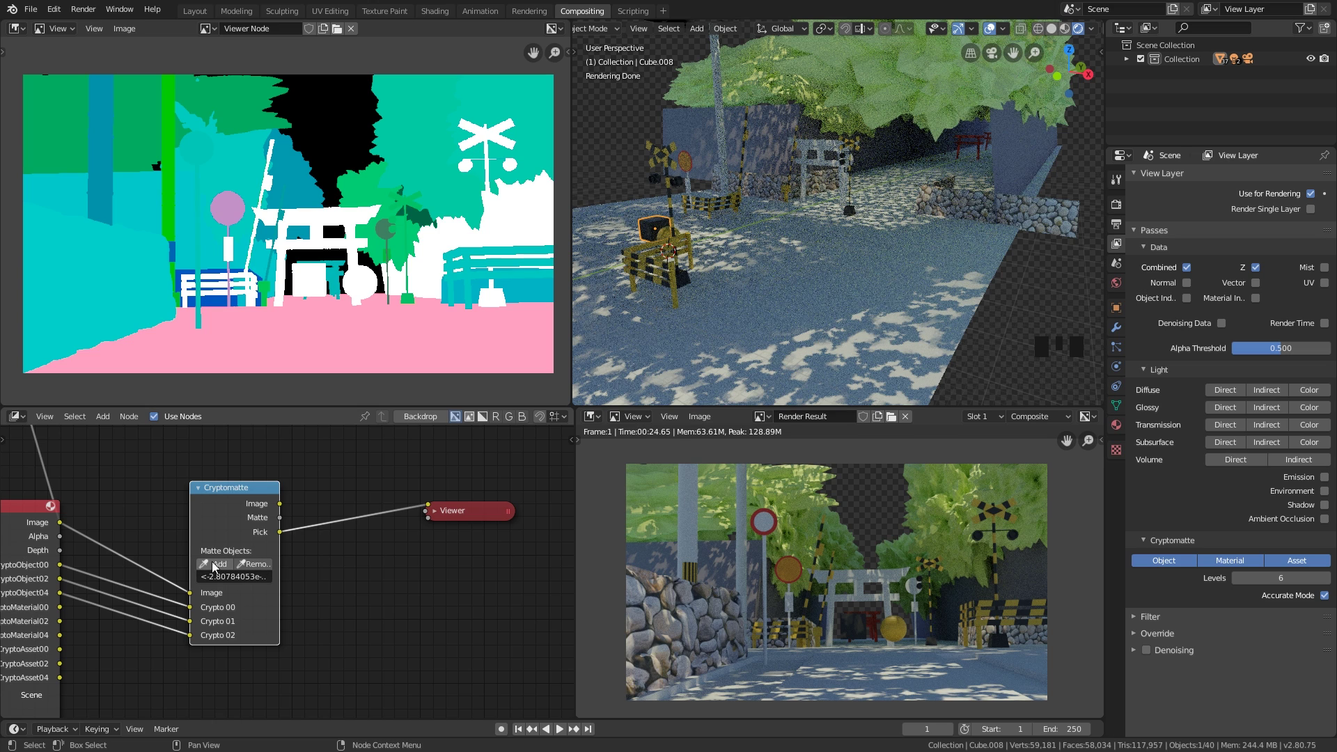
left_click_drag(216, 571, 245, 494)
left_click(221, 519)
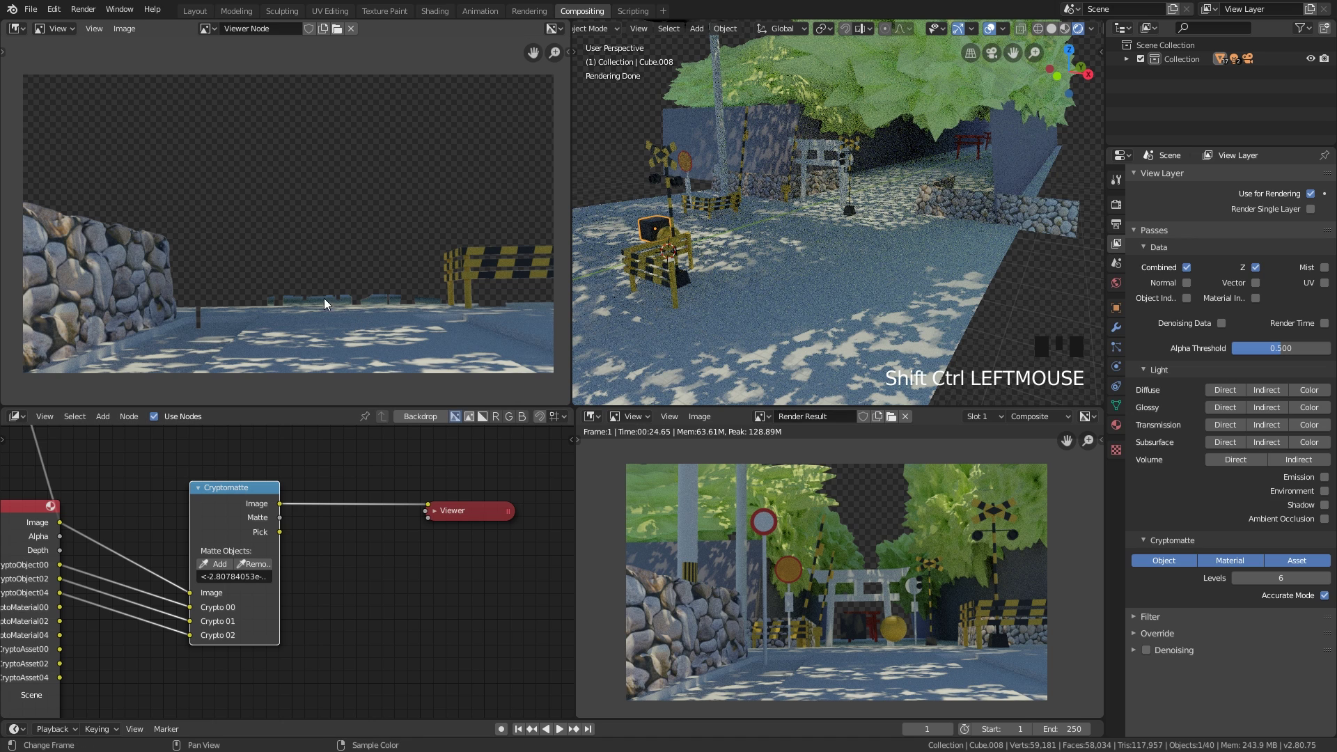
left_click(234, 530)
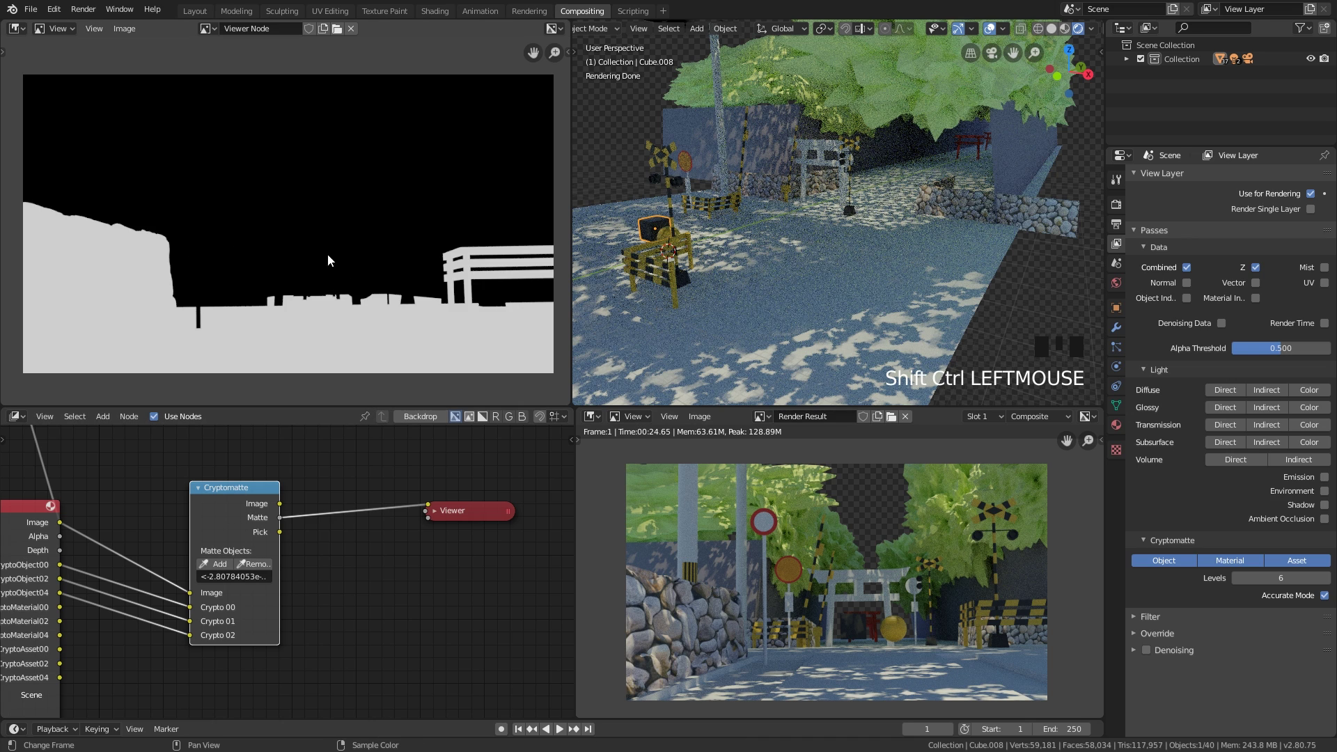
Step: Tidy the node layout around the Cryptomatte node and bring up the Add node menu
middle_click(359, 468)
scroll("down", 3)
left_click(454, 547)
left_click(397, 504)
left_click(276, 527)
left_click_drag(373, 501, 361, 516)
left_click(360, 516)
Step: Add a Mix node and place it above the Cryptomatte node
key("shift+a")
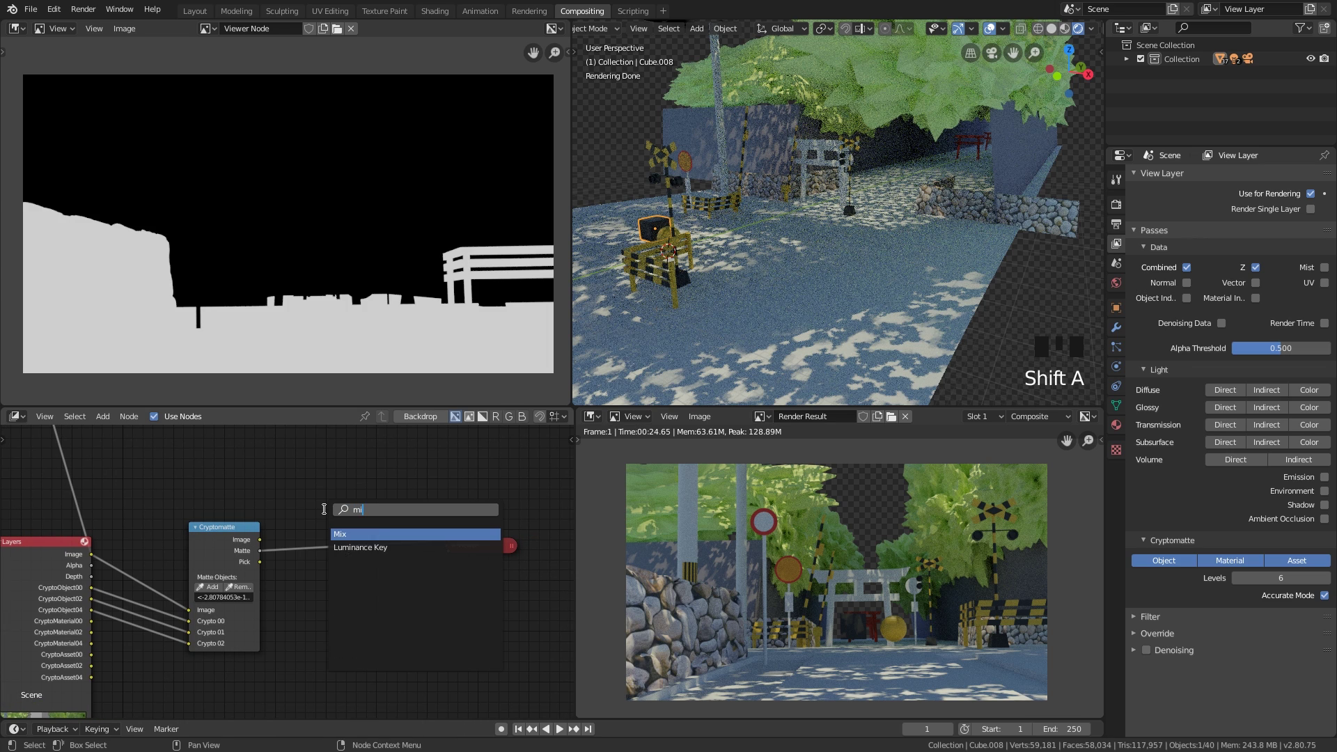
left_click_drag(419, 511, 472, 582)
left_click(472, 582)
left_click(219, 566)
left_click_drag(279, 570, 310, 583)
scroll("up", 3)
left_click(376, 473)
left_click(278, 611)
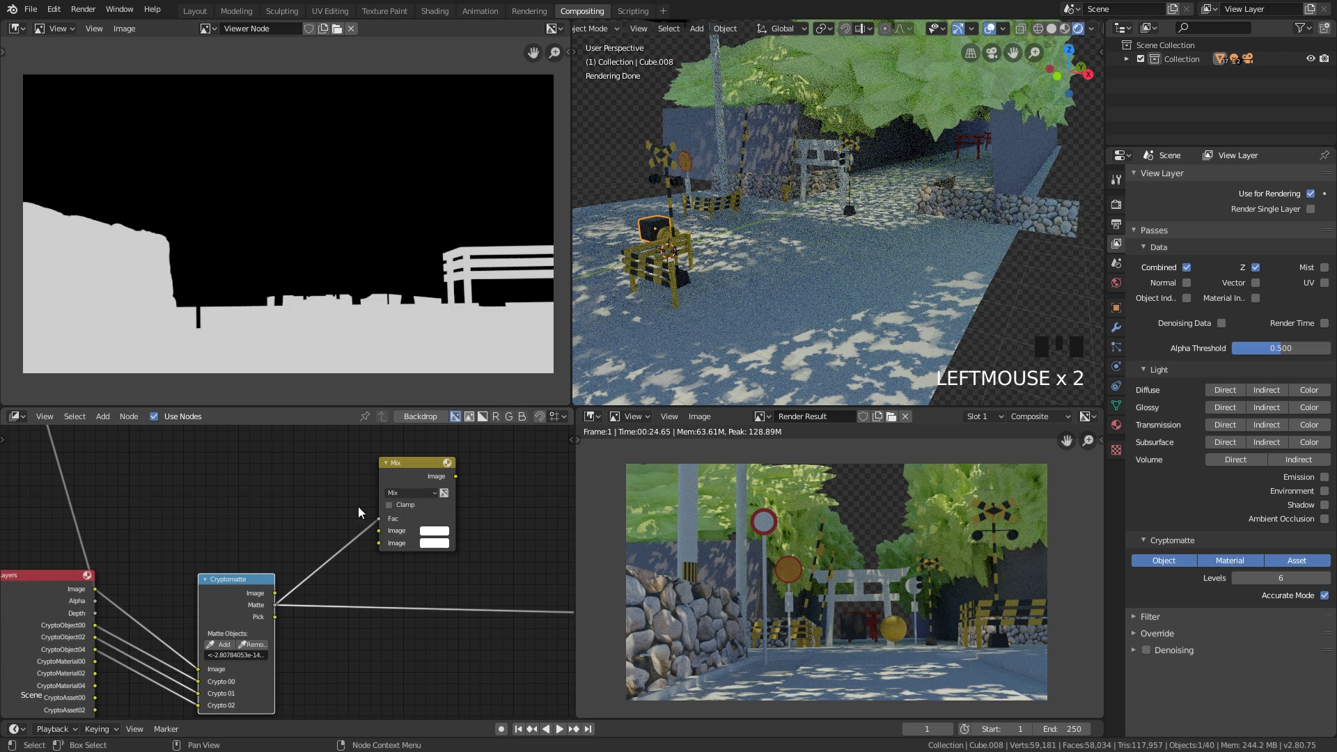
Step: Drive the Mix Fac with the Cryptomatte matte and feed the Render Layers image into the Mix
left_click_drag(335, 512, 329, 511)
left_click(329, 510)
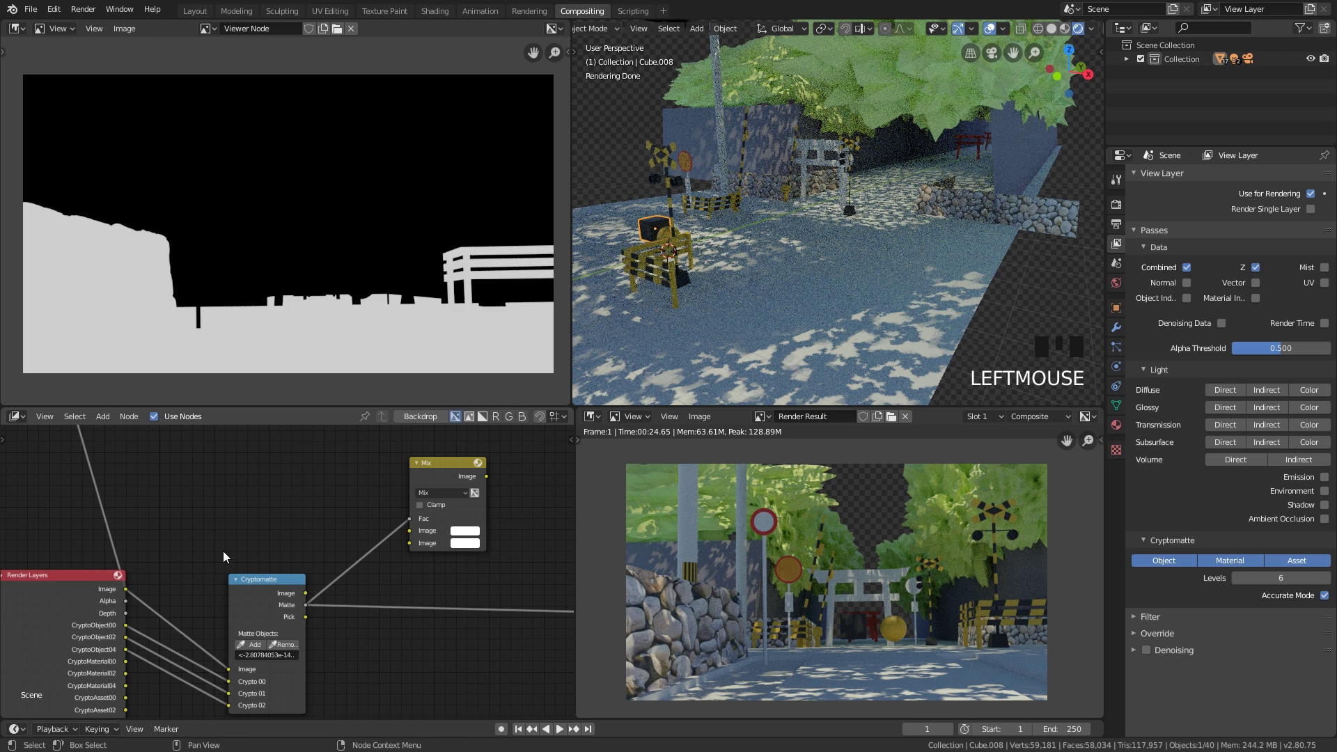
left_click(262, 591)
left_click_drag(276, 565, 102, 552)
left_click(103, 552)
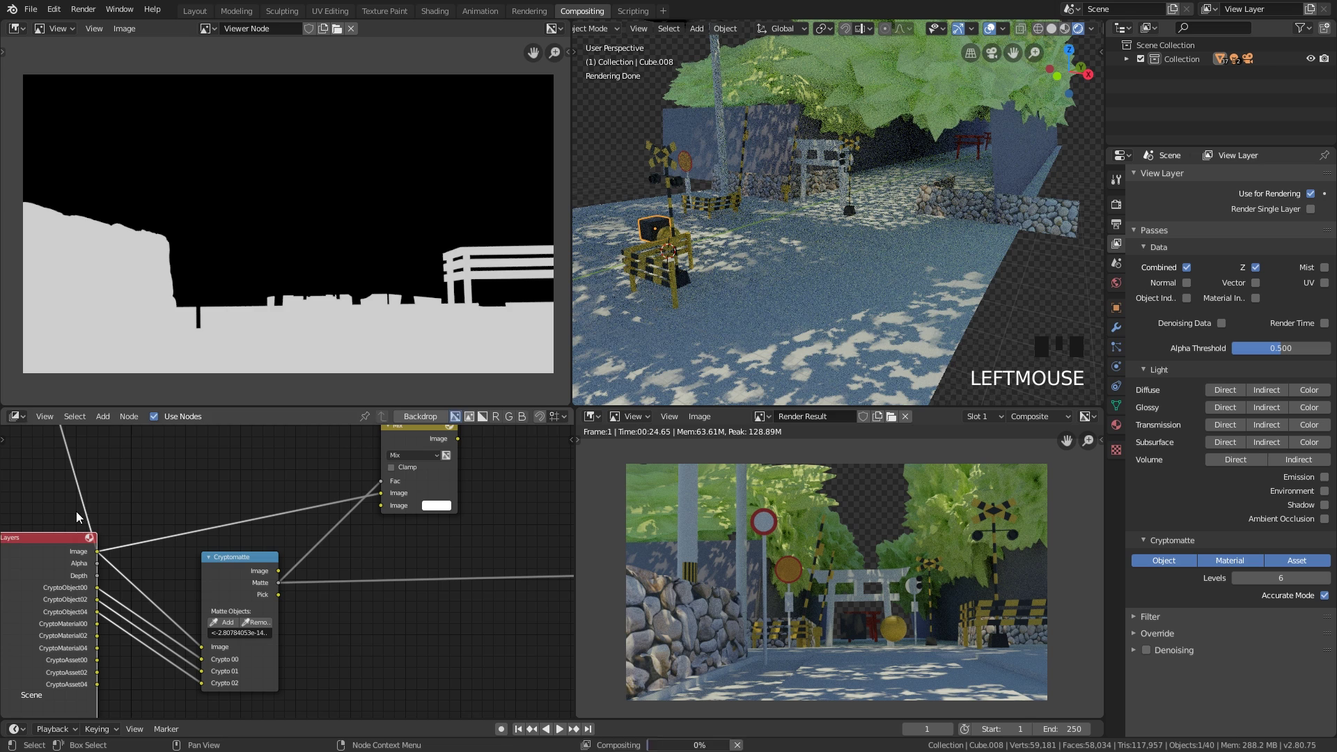
left_click(71, 547)
left_click_drag(378, 484, 425, 454)
left_click(424, 455)
left_click_drag(329, 461, 360, 517)
left_click(360, 518)
Step: Add a Gamma node and position it in the tree beside the Mix node
key("shift+a")
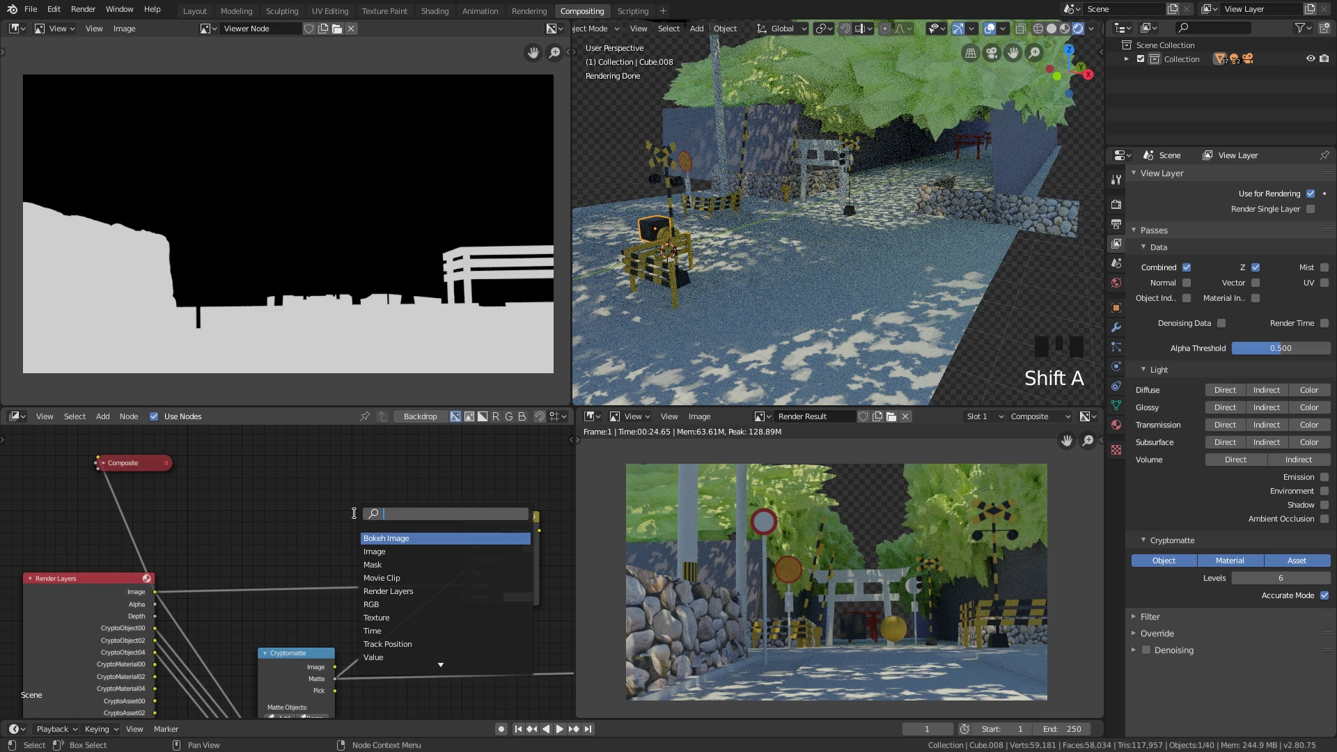
key("m")
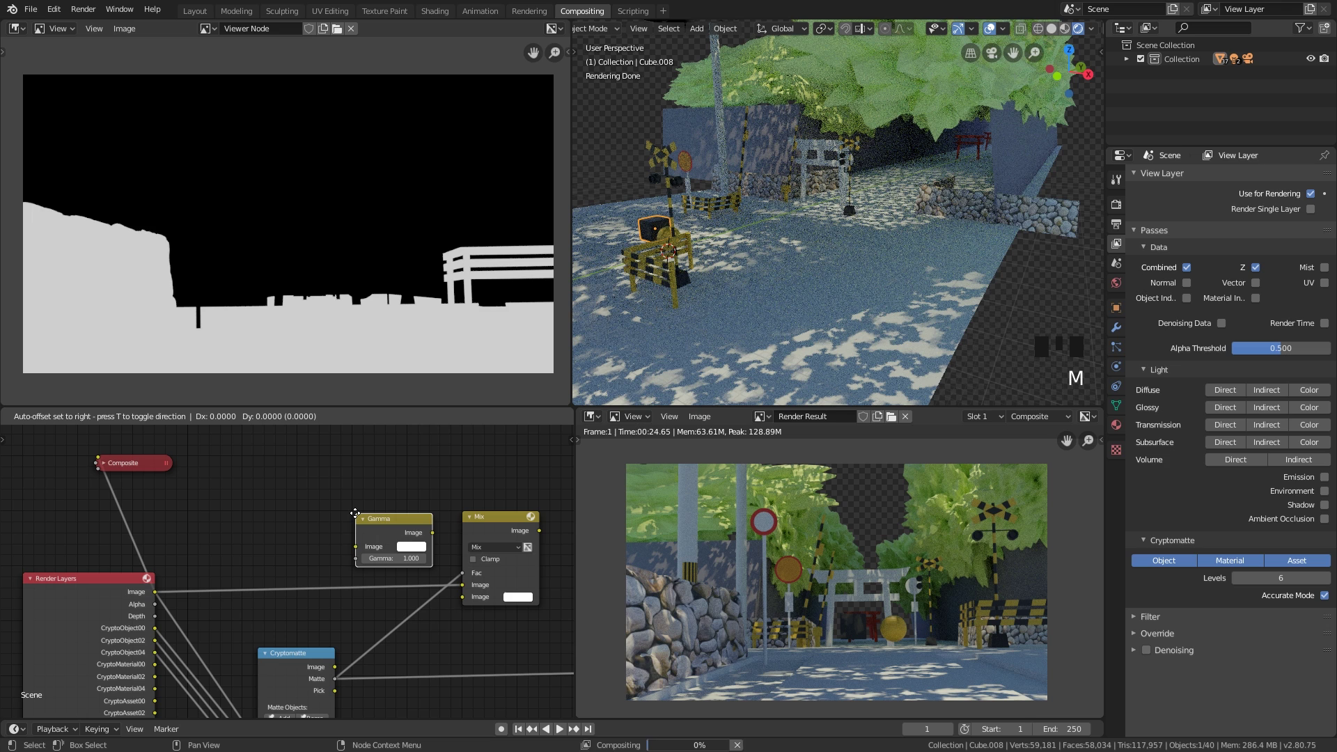
left_click(156, 599)
left_click(156, 601)
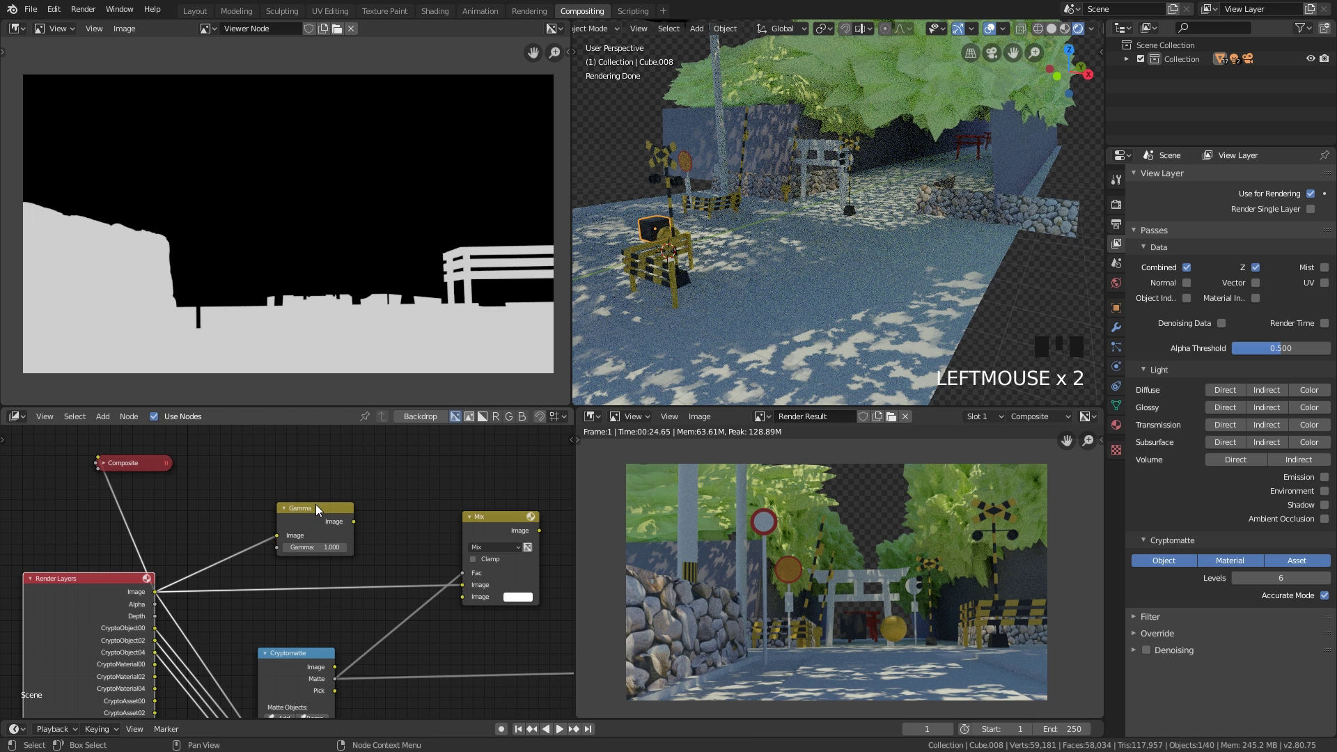
key("ctrl+z")
left_click(112, 614)
left_click(304, 525)
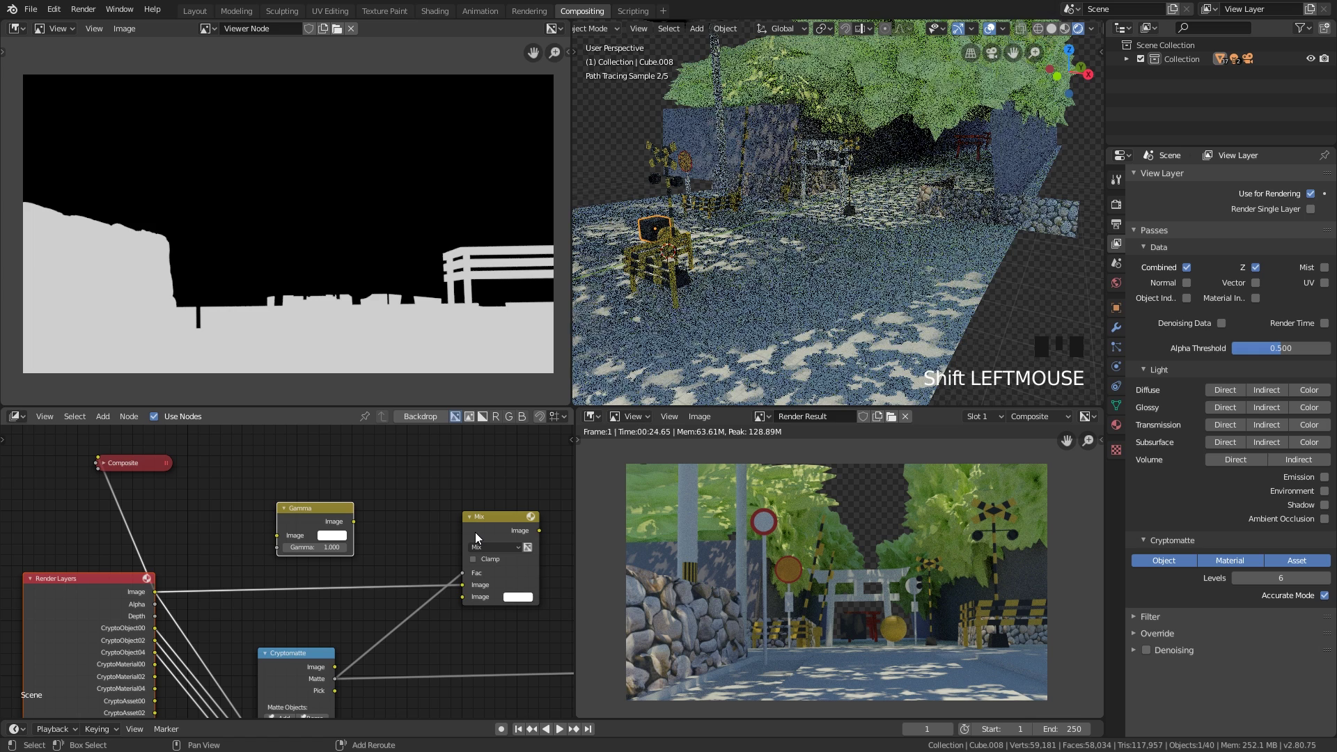
left_click(481, 536)
key("f")
Step: Connect the Gamma output into the Mix node and send the Mix result to the Viewer
left_click_drag(398, 511, 369, 484)
scroll("down", 3)
left_click_drag(377, 487, 402, 537)
left_click(402, 537)
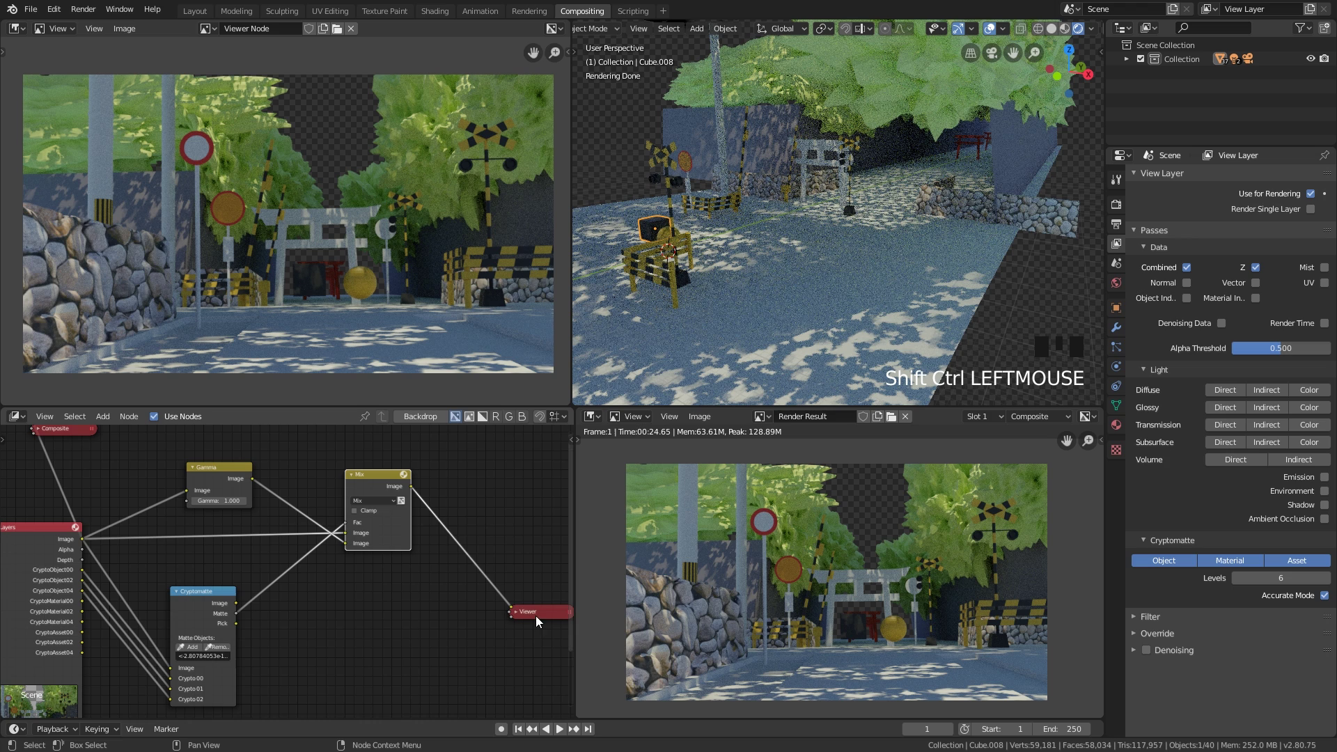
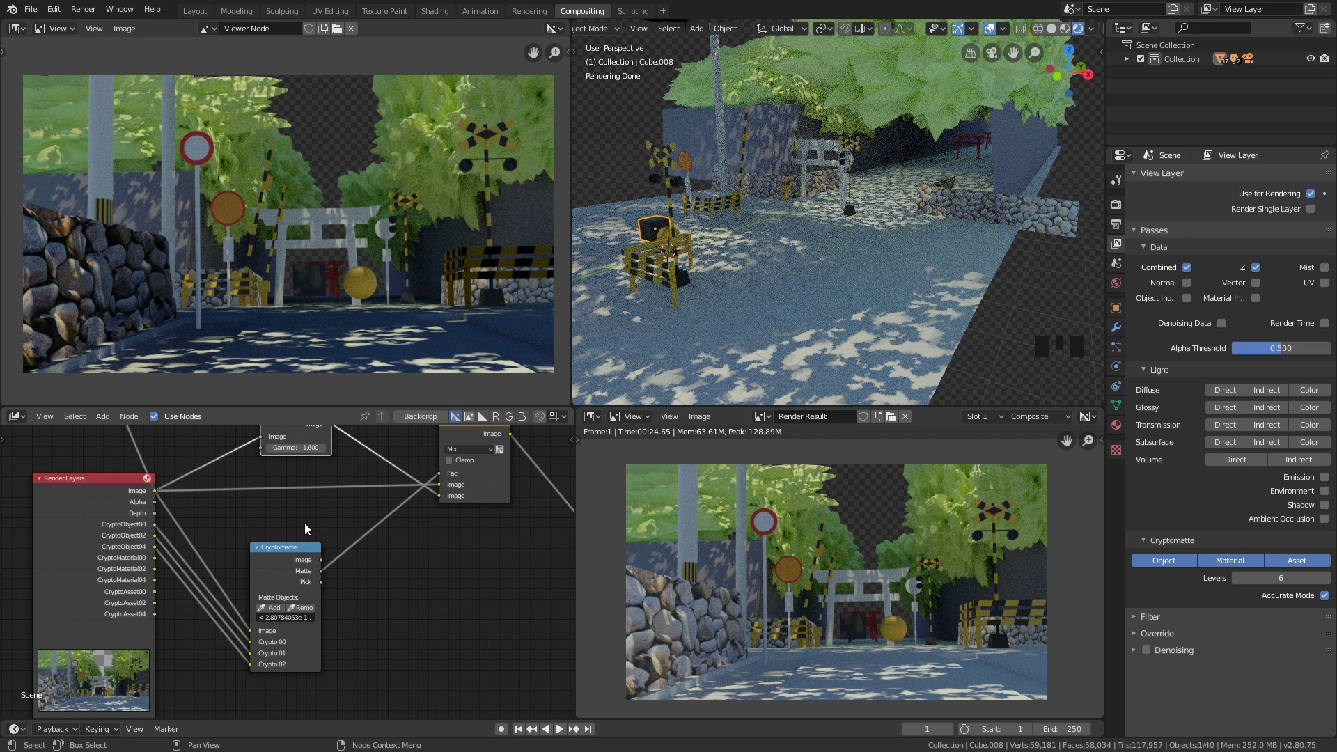
Step: Set the Gamma node's value to 1.600 so the masked wall, road and barrier darken
left_click(296, 549)
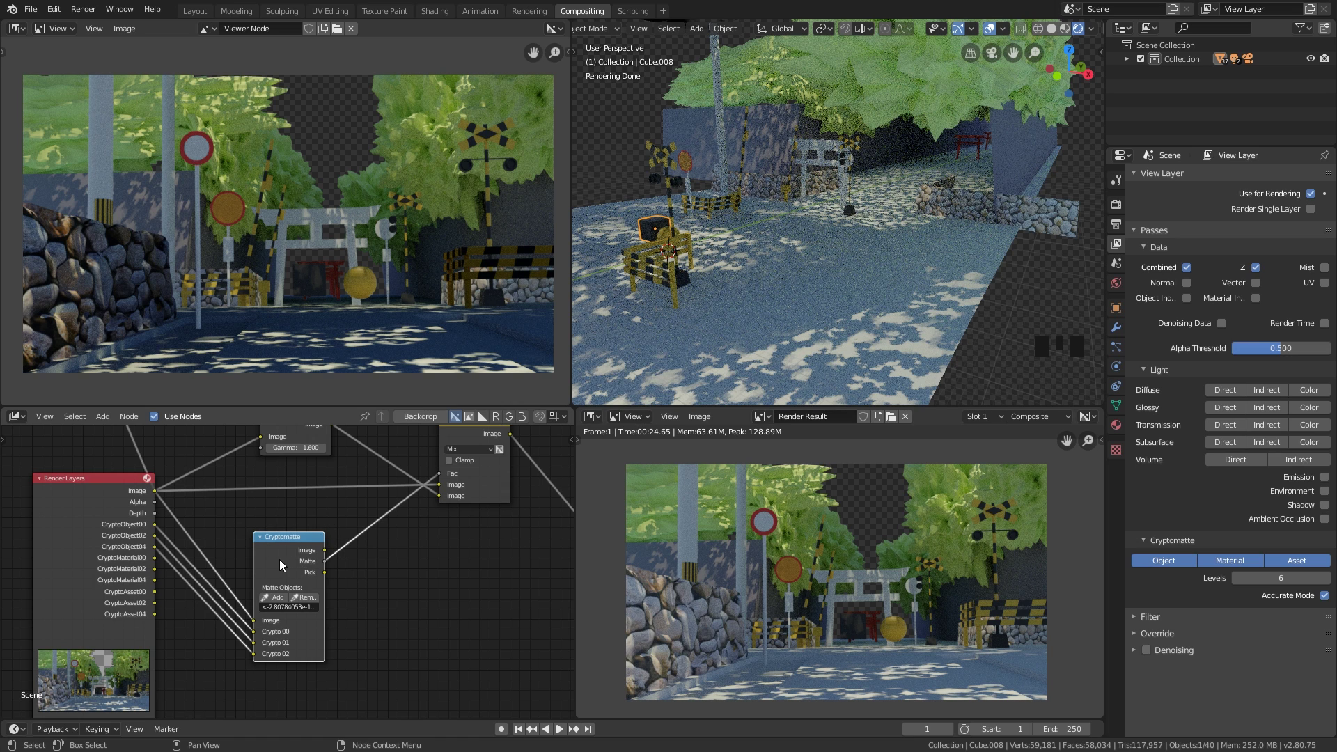
scroll("down", 3)
left_click_drag(430, 548, 416, 576)
left_click(416, 575)
left_click_drag(421, 568, 467, 528)
scroll("up", 3)
Step: Collapse the first Cryptomatte node and bring the Mix and Viewer nodes into view
left_click_drag(308, 551, 311, 518)
left_click(312, 518)
scroll("up", 3)
left_click(314, 492)
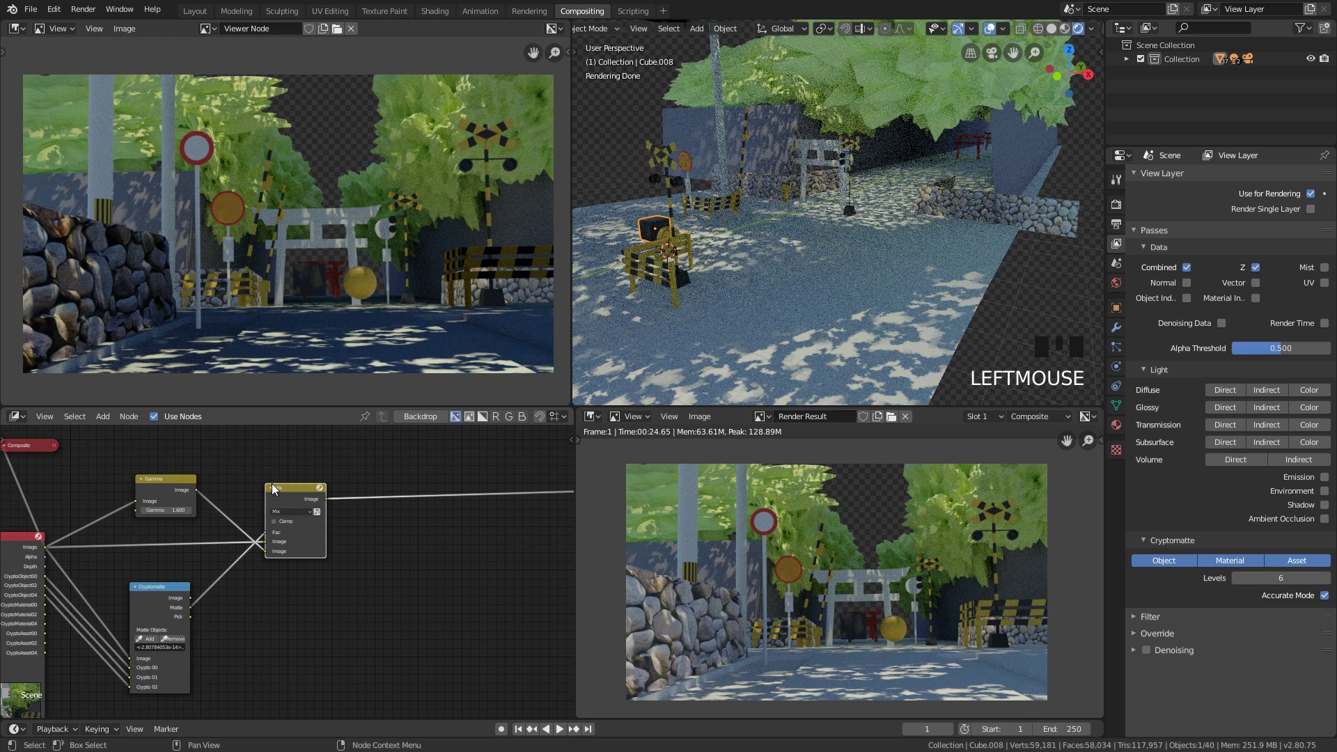
left_click_drag(383, 543, 359, 495)
Step: Duplicate the Cryptomatte node and place the copy below the first one
right_click(359, 495)
left_click_drag(305, 567, 142, 558)
left_click(142, 558)
key("shift+d")
left_click_drag(367, 583, 180, 518)
left_click(180, 518)
left_click(181, 515)
left_click(198, 521)
Step: Connect the CryptoObject passes to the second Cryptomatte's Crypto inputs and send its Pick view to the Viewer
left_click_drag(237, 529, 445, 577)
left_click(444, 576)
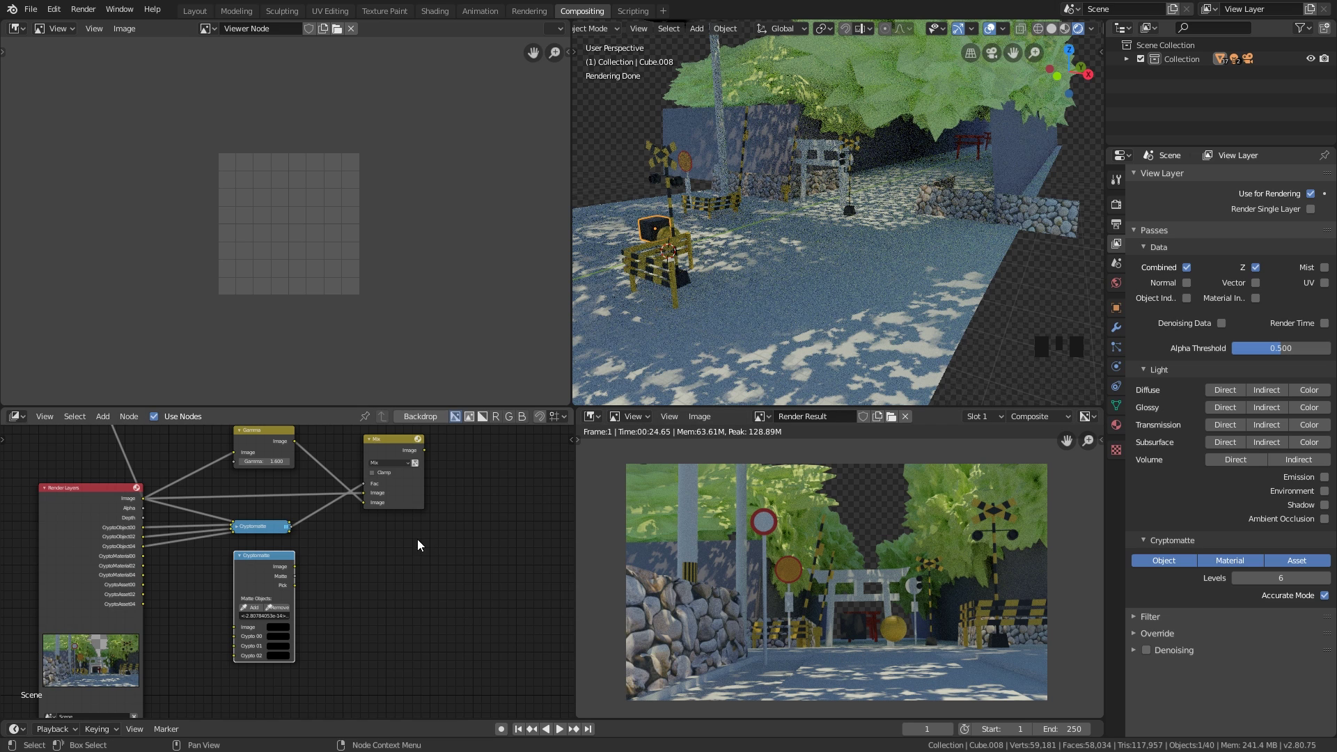
scroll("up", 3)
left_click_drag(336, 587, 374, 582)
scroll("up", 3)
left_click_drag(362, 546, 233, 602)
left_click_drag(233, 602, 197, 544)
left_click(197, 544)
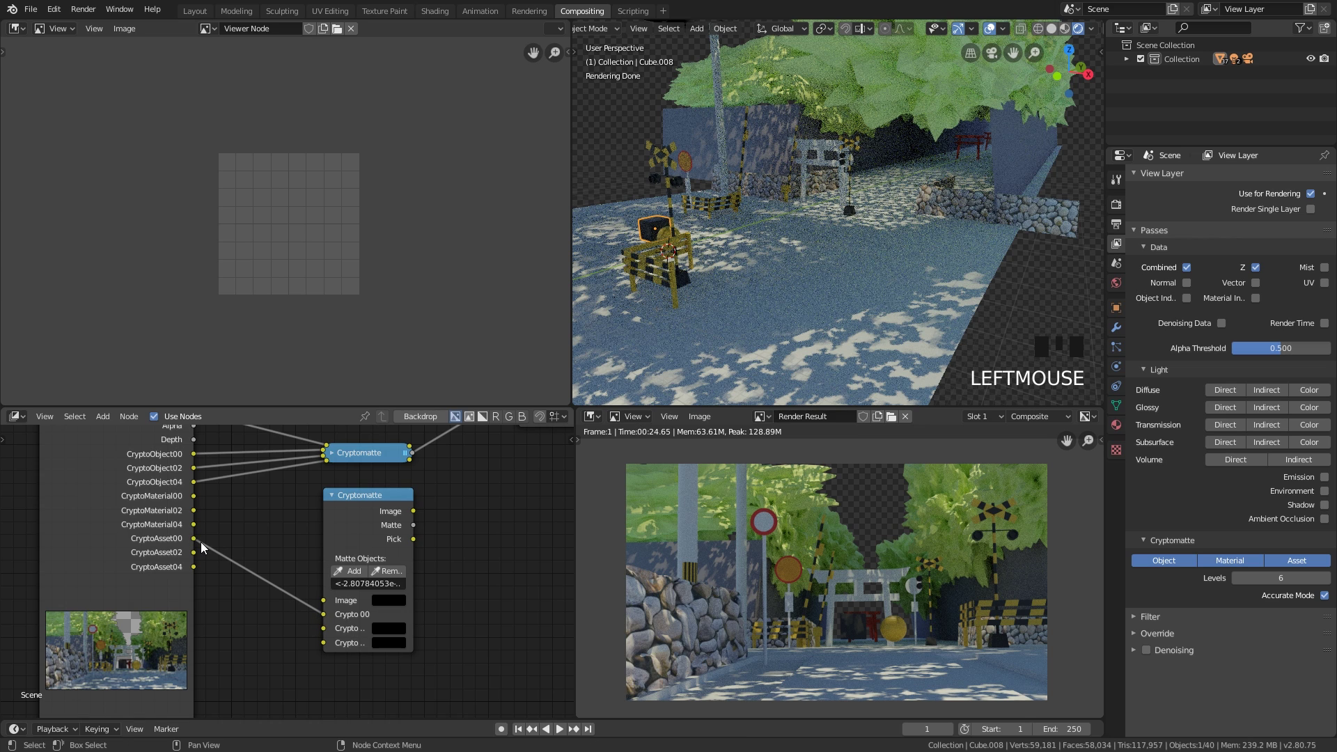
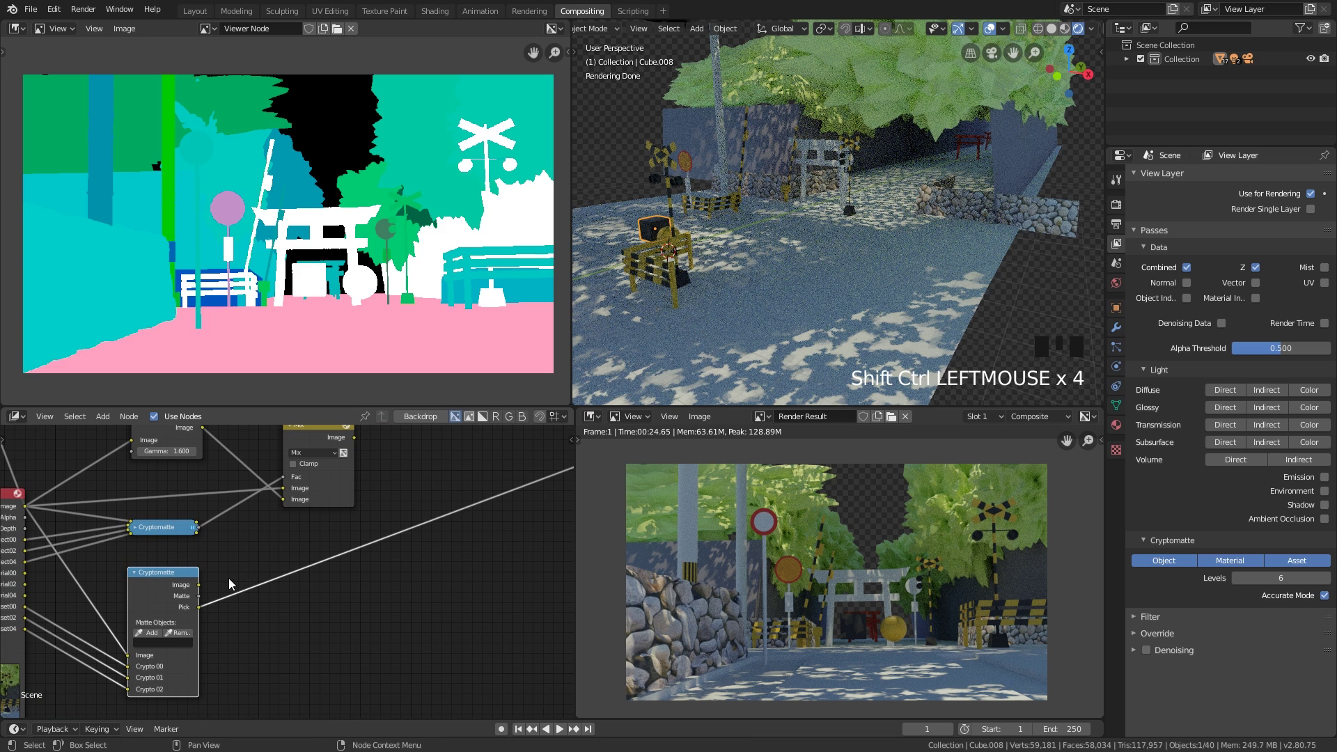
left_click_drag(295, 533, 313, 294)
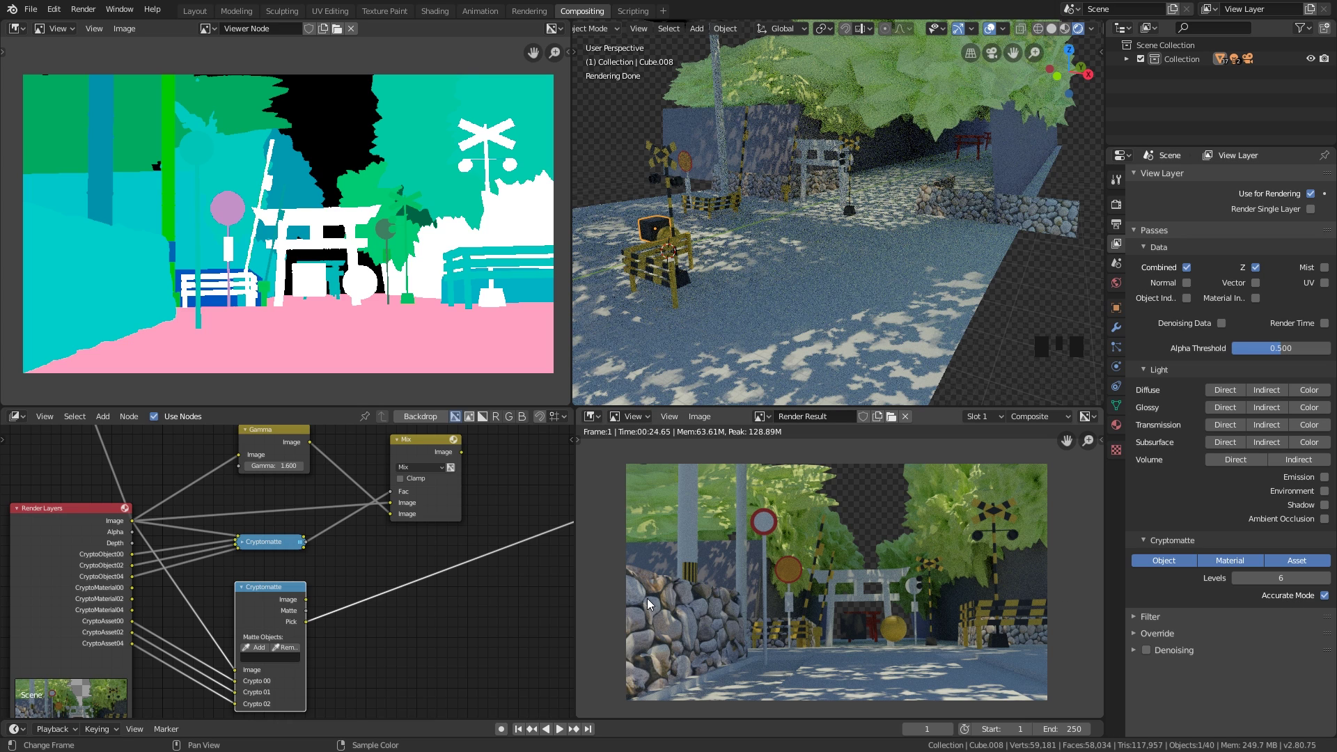
scroll("up", 3)
Step: Eyedropper-pick the ball into the second Cryptomatte node's matte
left_click_drag(356, 571, 325, 611)
scroll("down", 3)
left_click_drag(213, 651, 348, 558)
left_click_drag(348, 558, 194, 592)
left_click(194, 591)
left_click(194, 591)
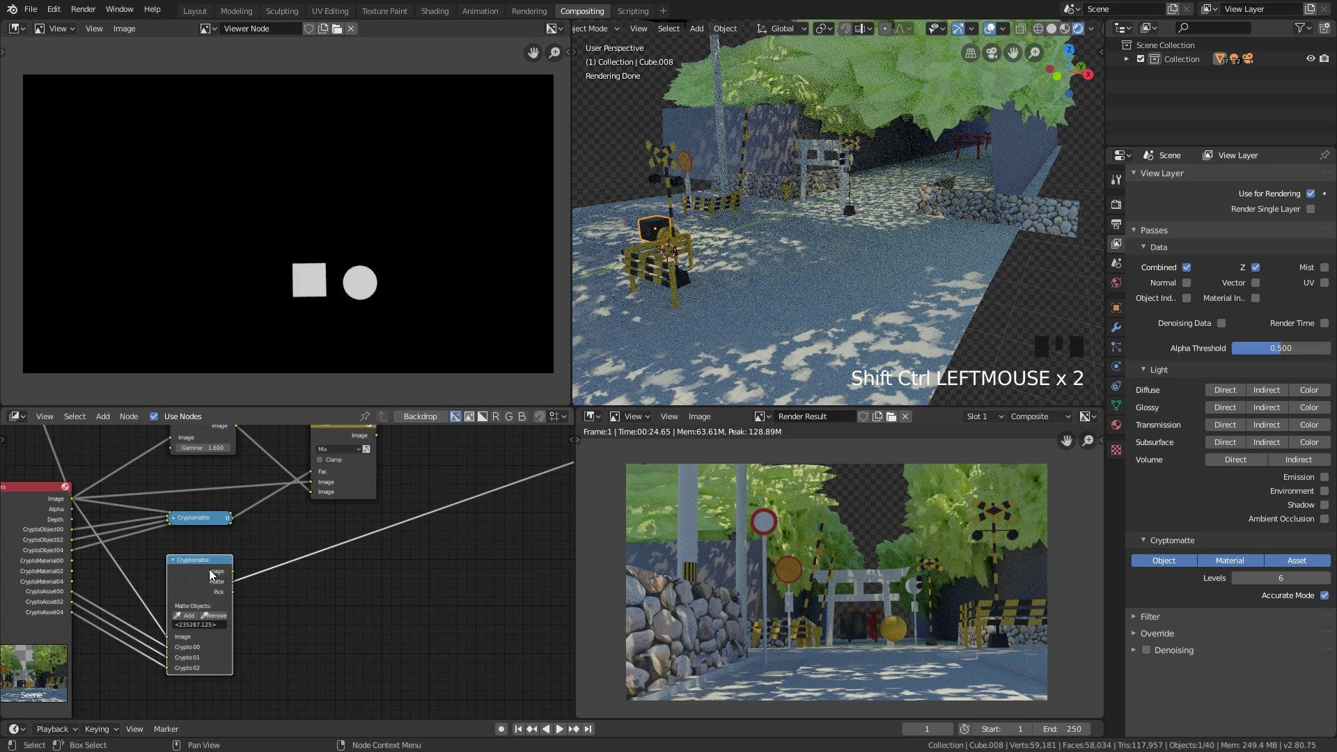
Step: Rearrange the nodes around the first Mix node to make room for the new chain
middle_click(428, 556)
scroll("down", 3)
left_click_drag(375, 499, 376, 616)
left_click(376, 616)
left_click_drag(370, 495, 411, 575)
left_click_drag(411, 574, 185, 583)
left_click(184, 583)
scroll("up", 3)
left_click(376, 594)
left_click(283, 463)
Step: Duplicate the Mix node, place it right of the first, and drive its Fac with the ball matte
key("shift+d")
scroll("up", 3)
left_click_drag(359, 472, 327, 514)
left_click(328, 514)
left_click(131, 656)
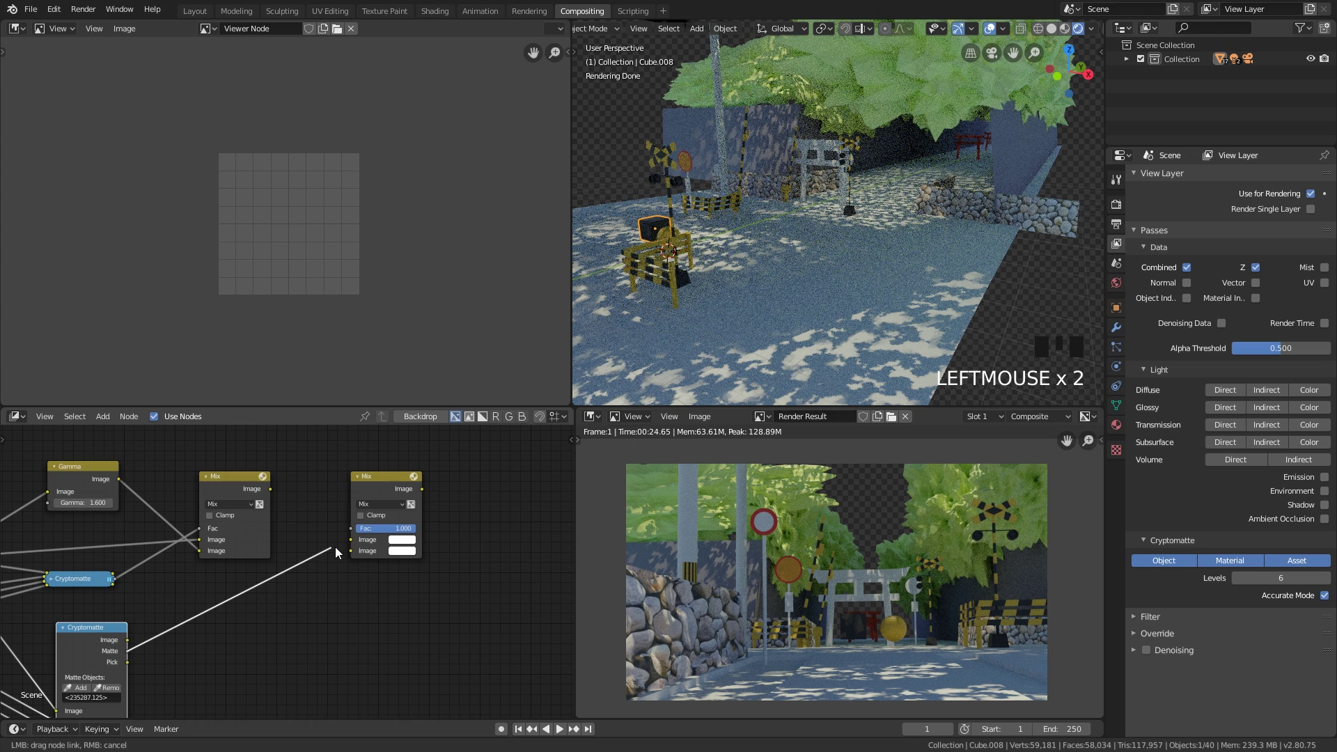
left_click(224, 479)
left_click_drag(214, 493, 307, 489)
left_click(307, 489)
Step: Feed the darkened first Mix output into the new Mix node's image inputs
left_click(417, 476)
scroll("down", 3)
left_click_drag(407, 565, 346, 484)
left_click(346, 483)
left_click(227, 494)
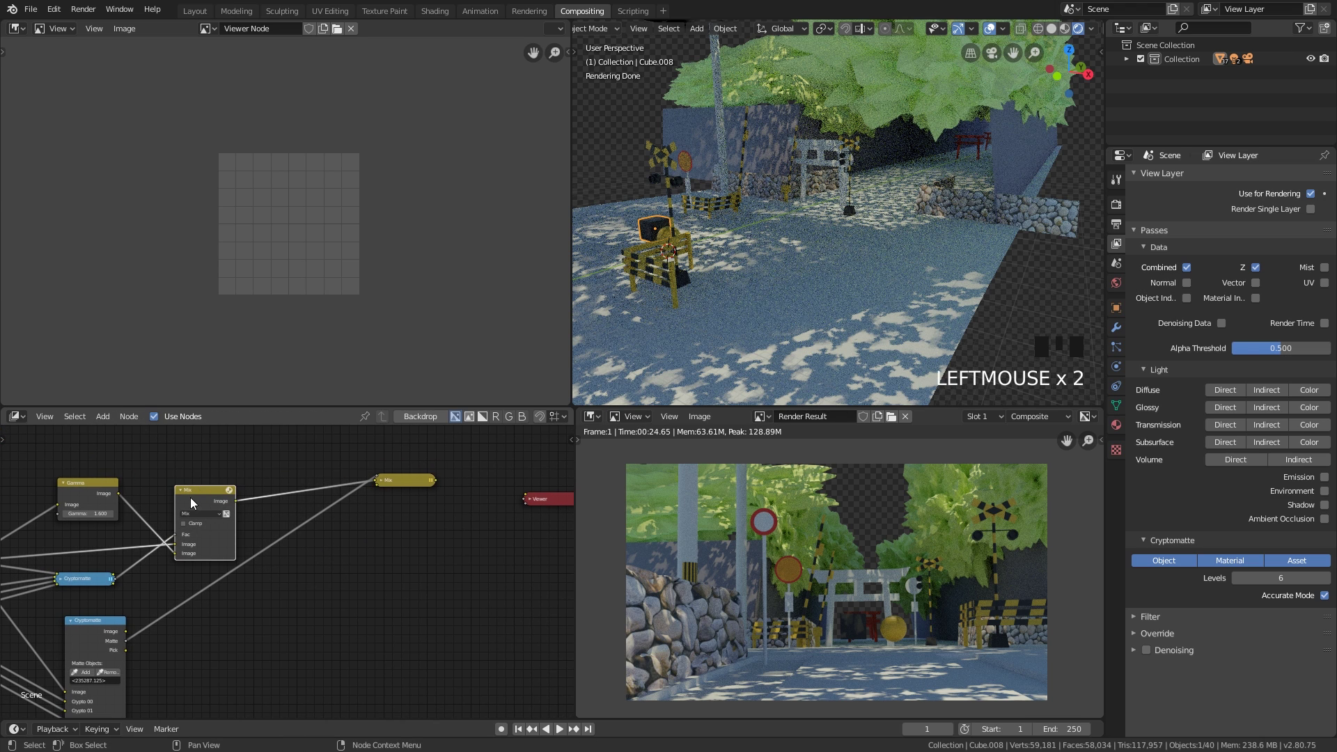
left_click(186, 491)
left_click(203, 499)
left_click(92, 486)
left_click(407, 483)
left_click(282, 500)
Step: Add a Hue Saturation Value node and place it above the Mix nodes
key("shift+a")
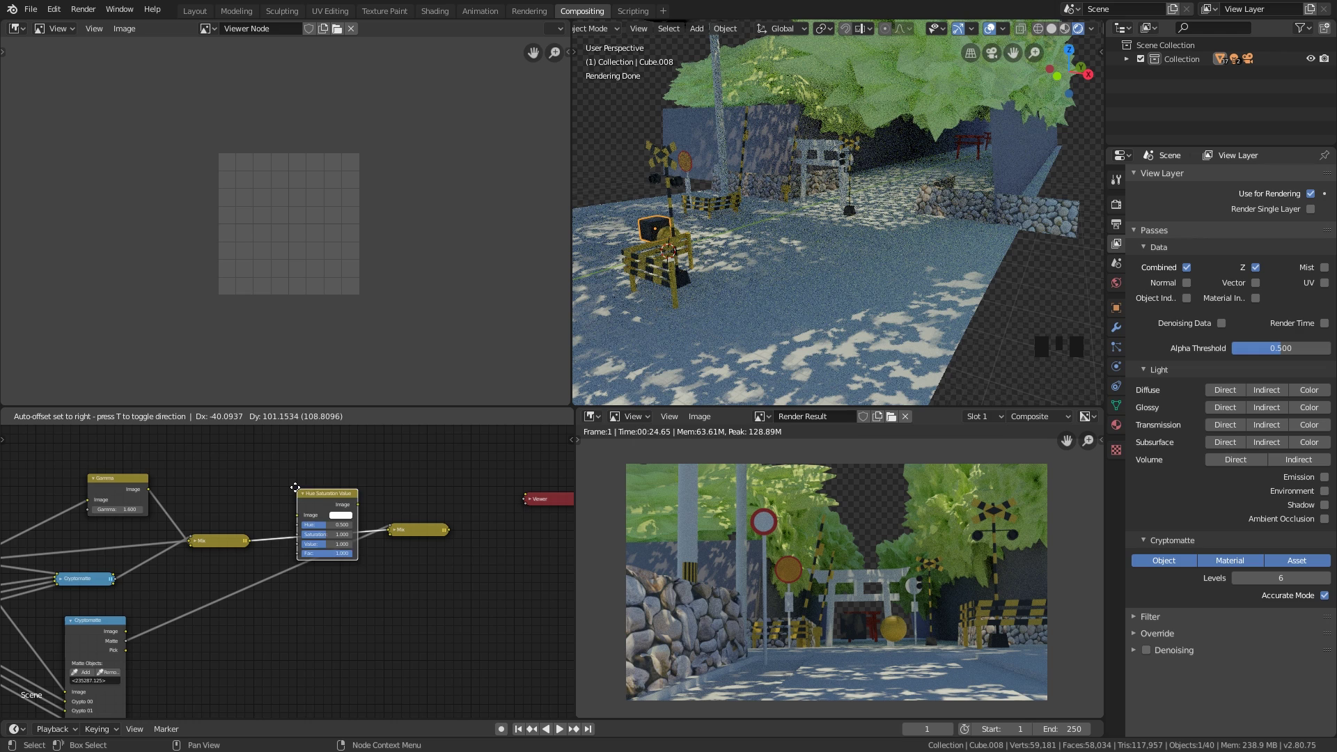
left_click(219, 549)
left_click(312, 471)
left_click(420, 532)
key("f")
left_click_drag(418, 536, 370, 481)
left_click(317, 481)
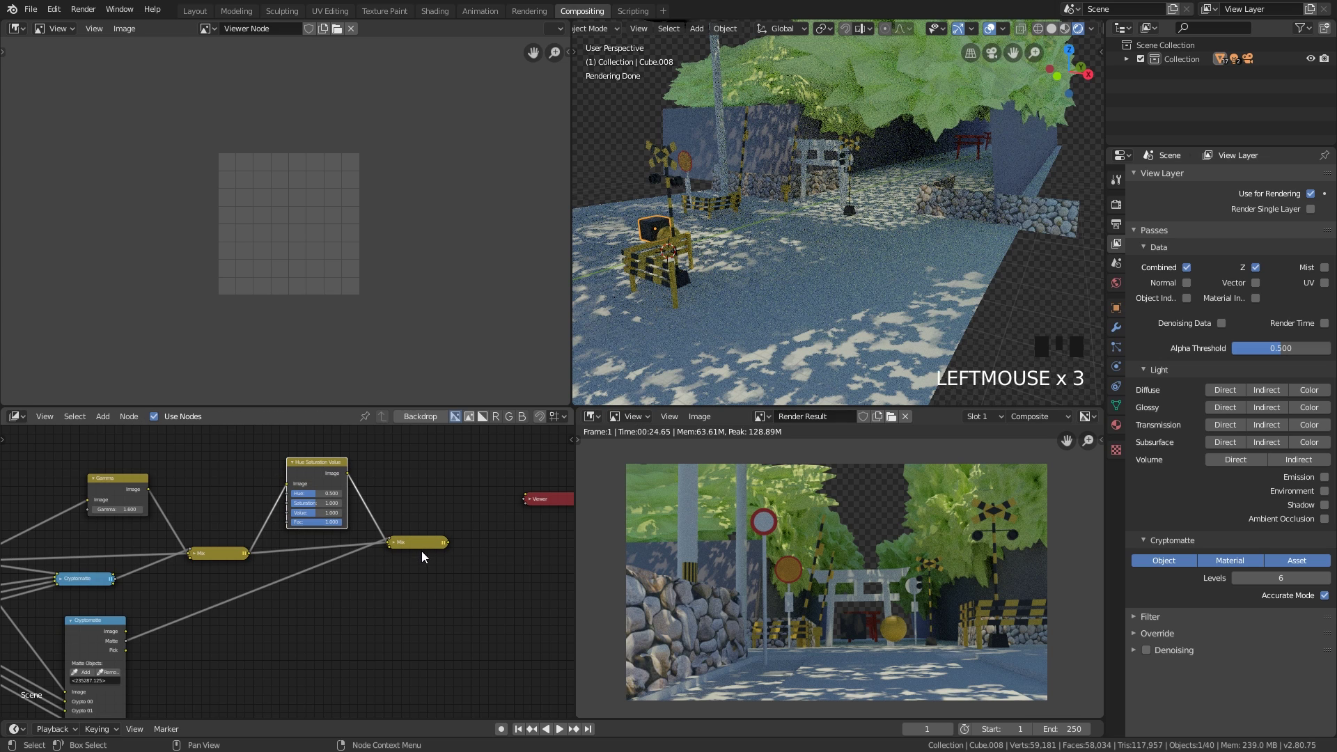
Step: Link the Hue Saturation Value node into the second Mix and send its result to the Viewer
left_click(396, 546)
scroll("up", 3)
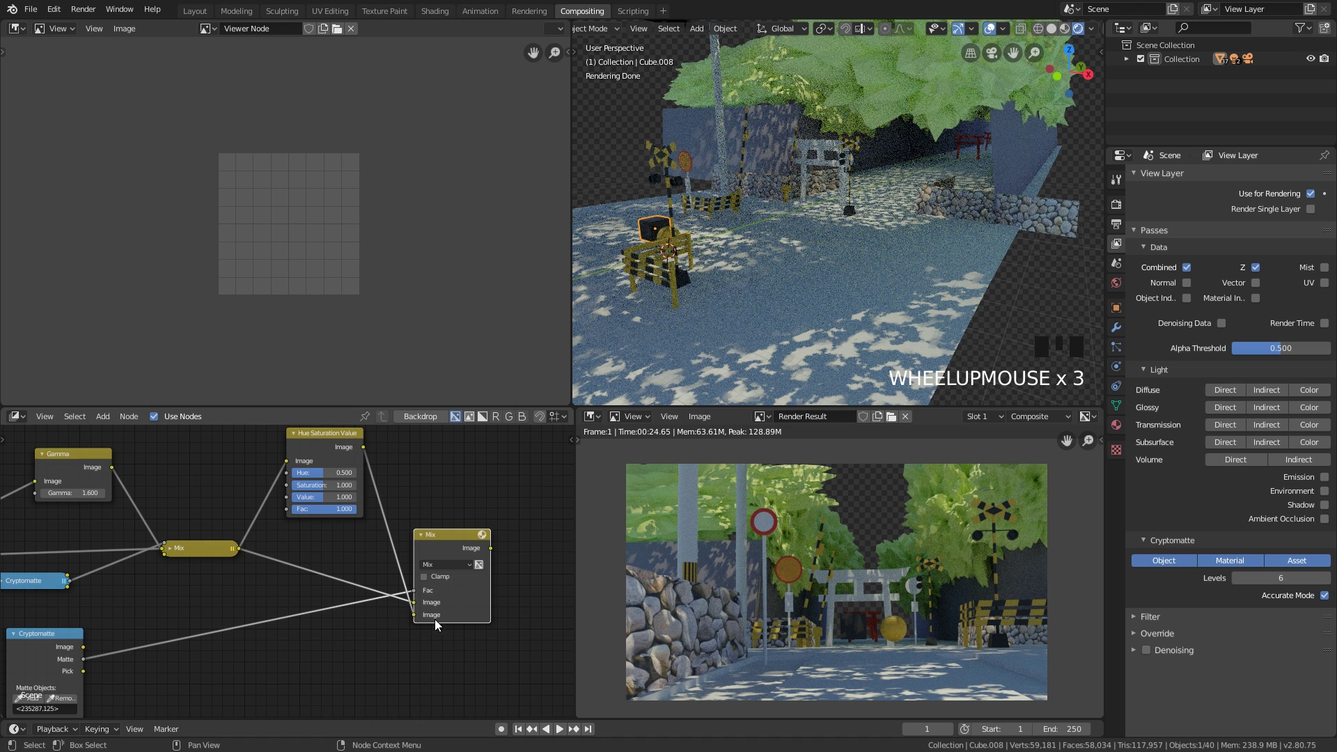
left_click(422, 540)
left_click_drag(426, 507, 441, 515)
scroll("down", 3)
left_click_drag(426, 538, 507, 533)
left_click(508, 533)
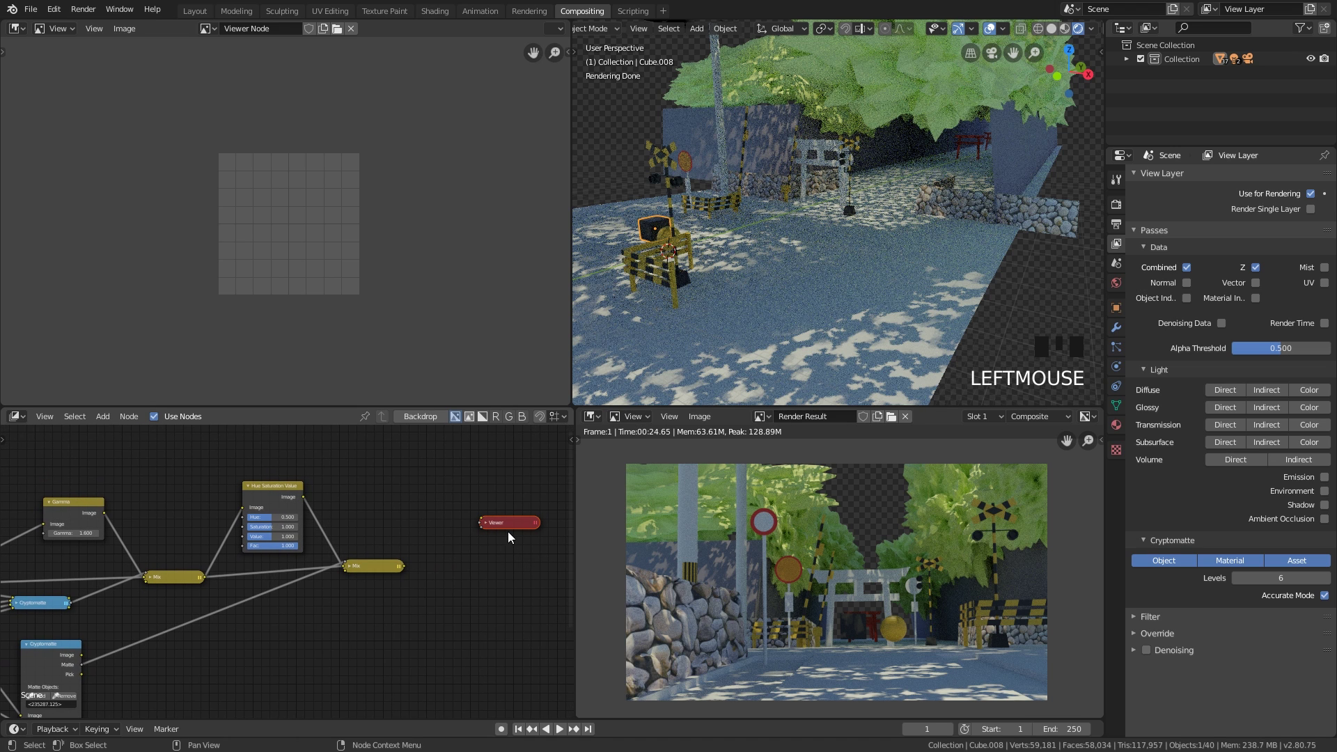
left_click_drag(516, 532, 381, 568)
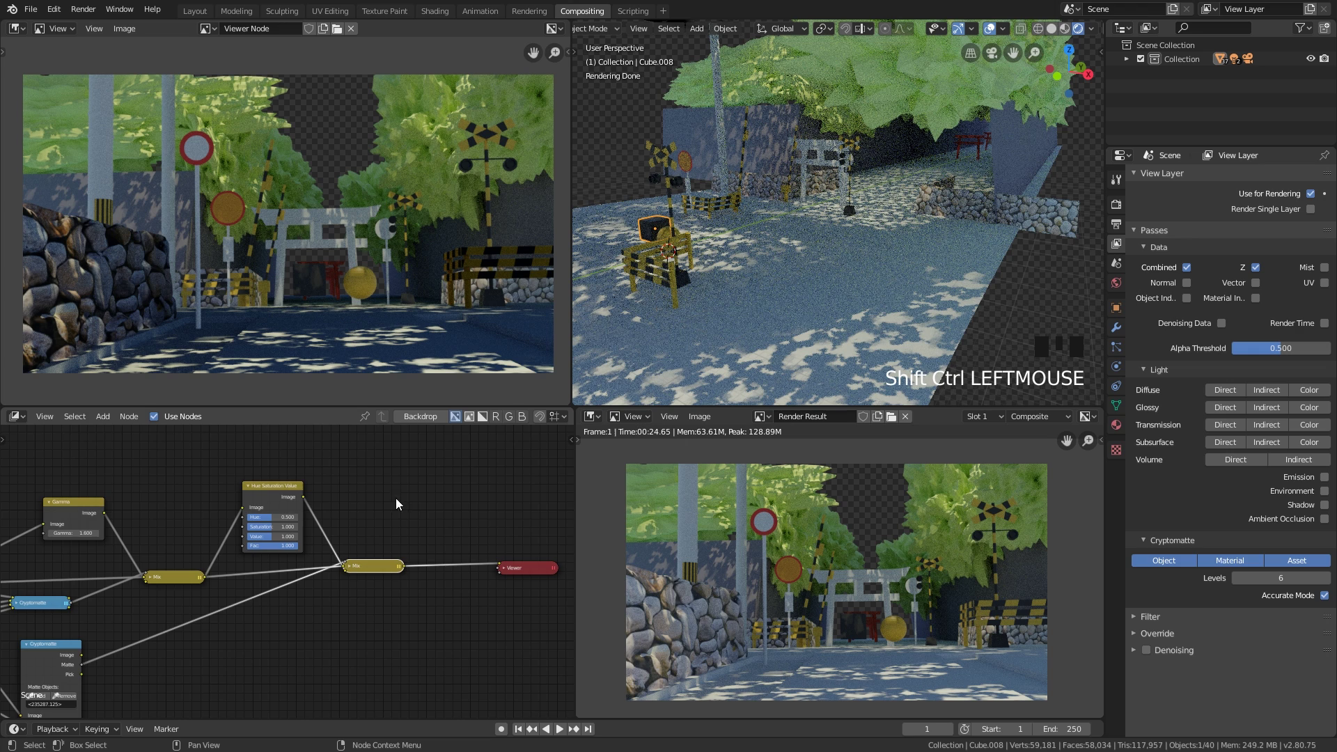
Step: Shift the ball's hue to about 0.94 and raise its saturation so it turns blue
scroll("up", 3)
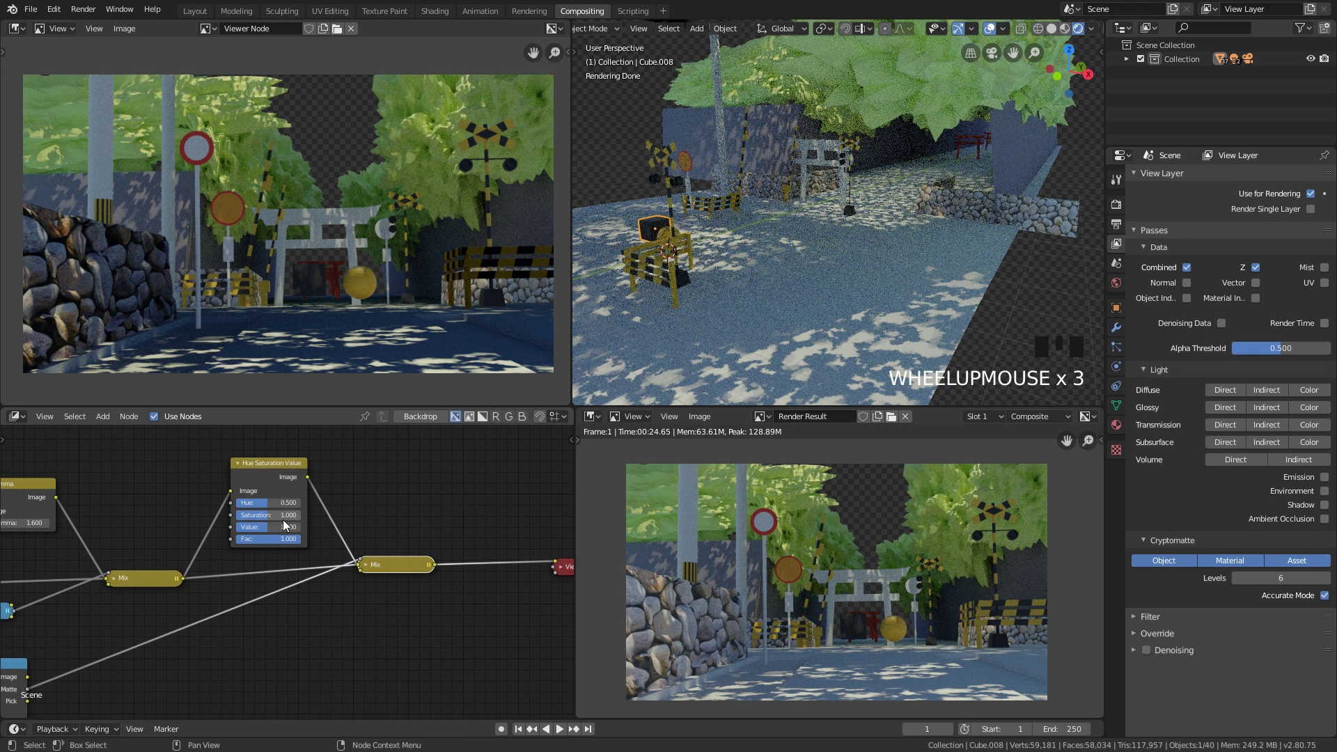
left_click_drag(269, 508, 302, 510)
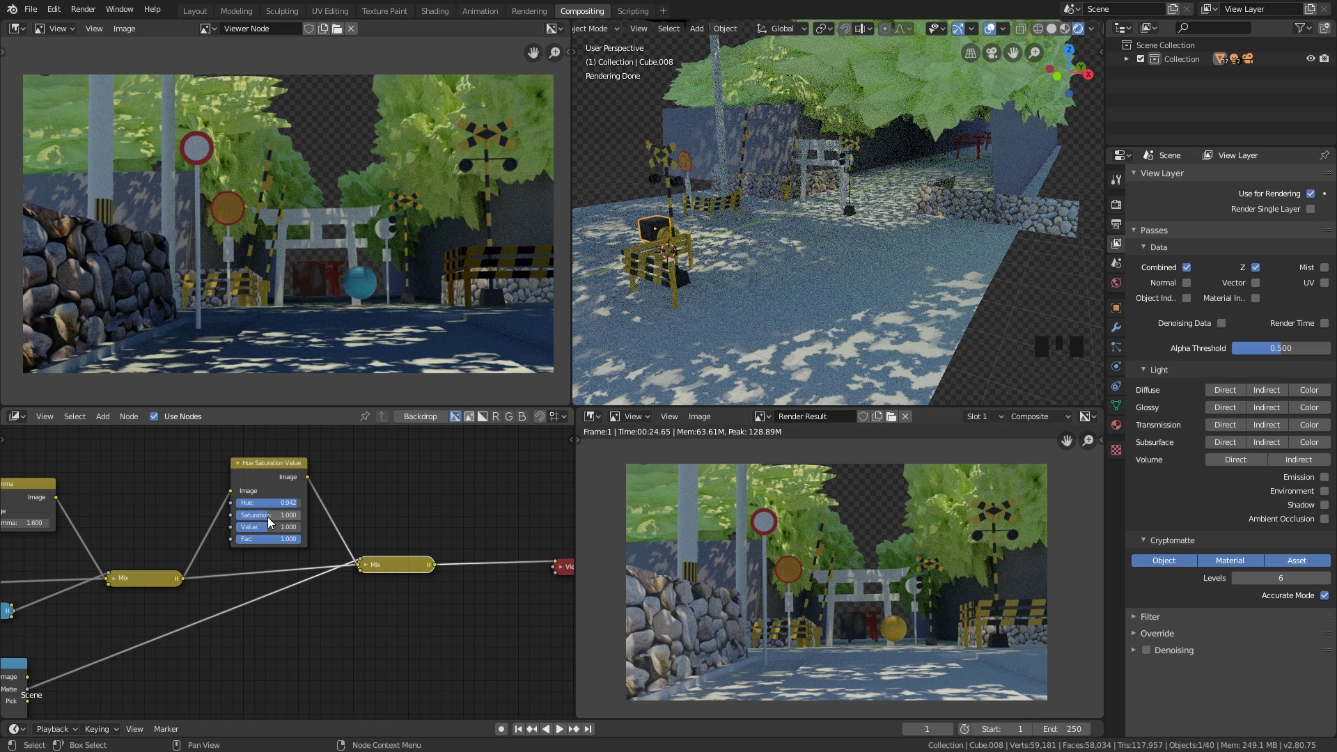
left_click_drag(275, 523, 409, 505)
scroll("down", 3)
Step: Send the Cryptomatte node's colour-coded object pick view to the viewer again
left_click_drag(343, 501, 285, 601)
scroll("down", 3)
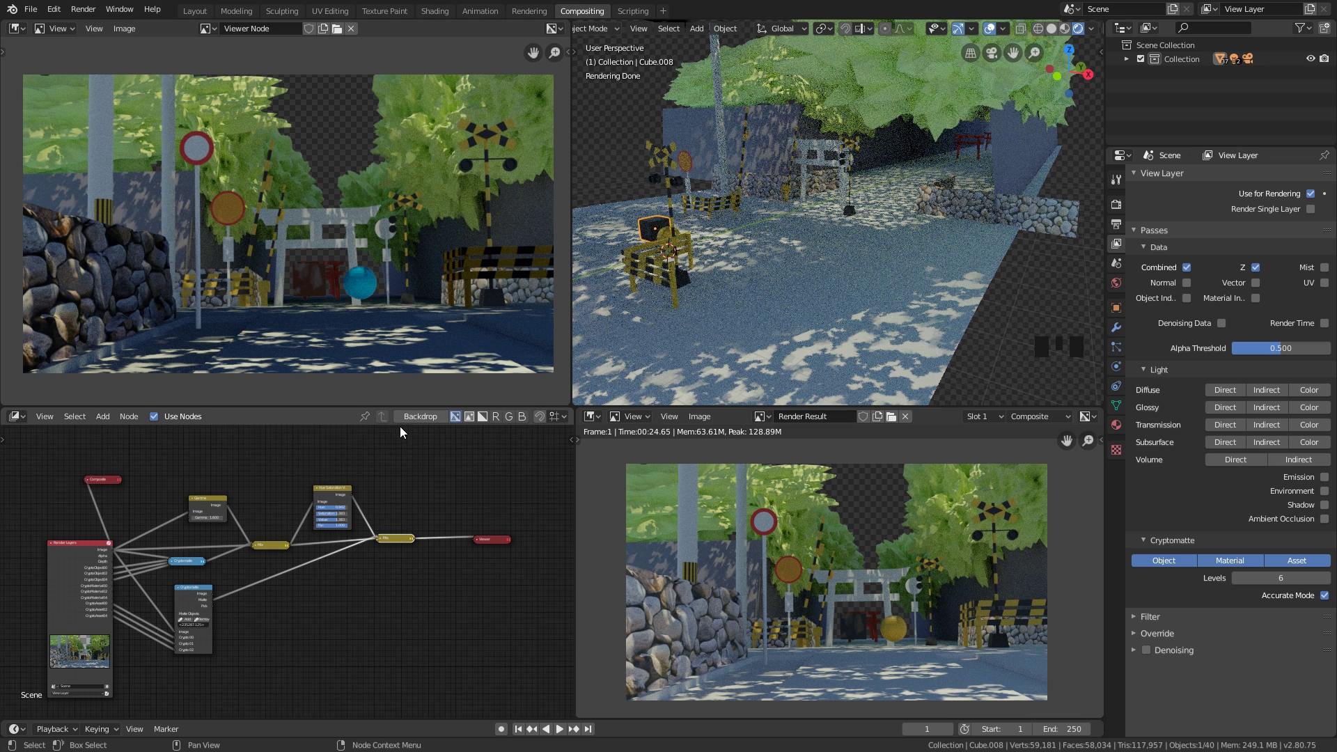
scroll("up", 3)
left_click_drag(262, 603, 239, 593)
left_click(239, 594)
Step: Route the final Mix node to the viewer to show the composite with the blue ball
double_click(239, 594)
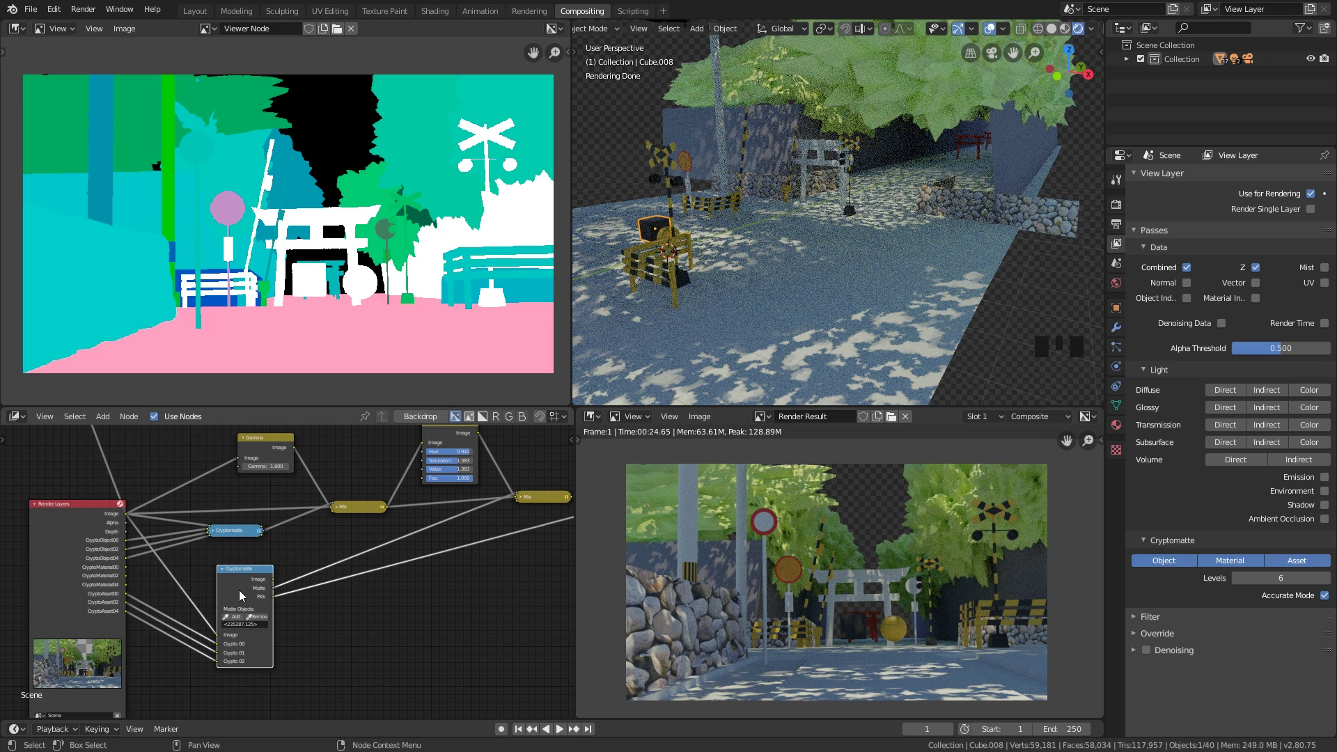
left_click(223, 575)
double_click(219, 575)
left_click(239, 573)
scroll("down", 3)
left_click_drag(461, 576, 512, 540)
left_click(512, 540)
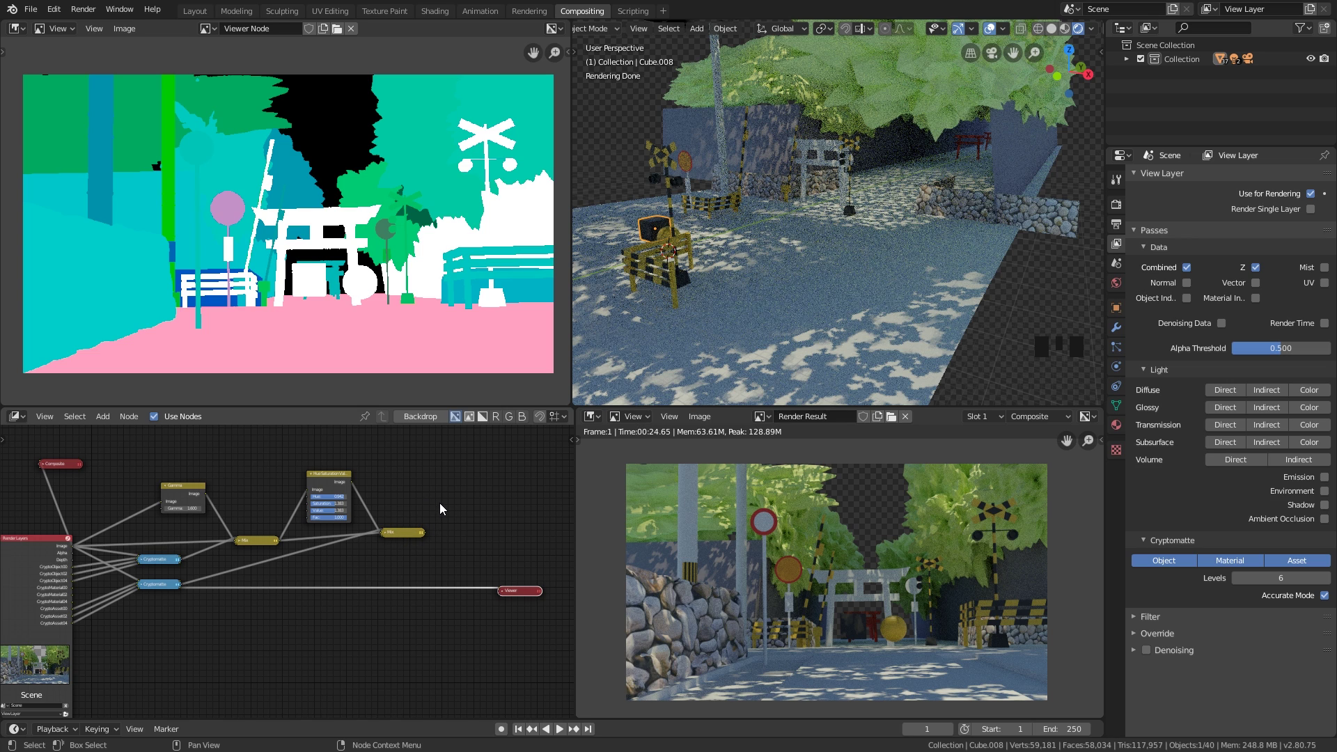
left_click(448, 502)
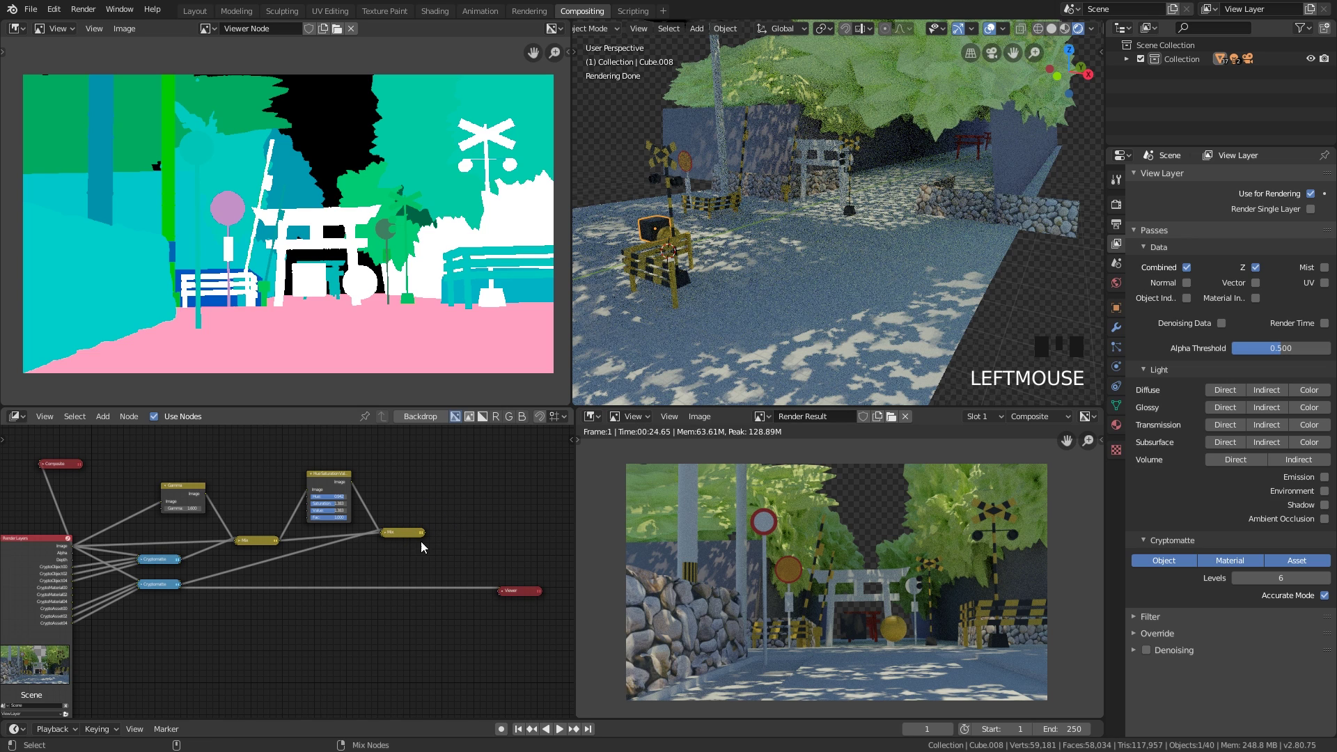
left_click(407, 536)
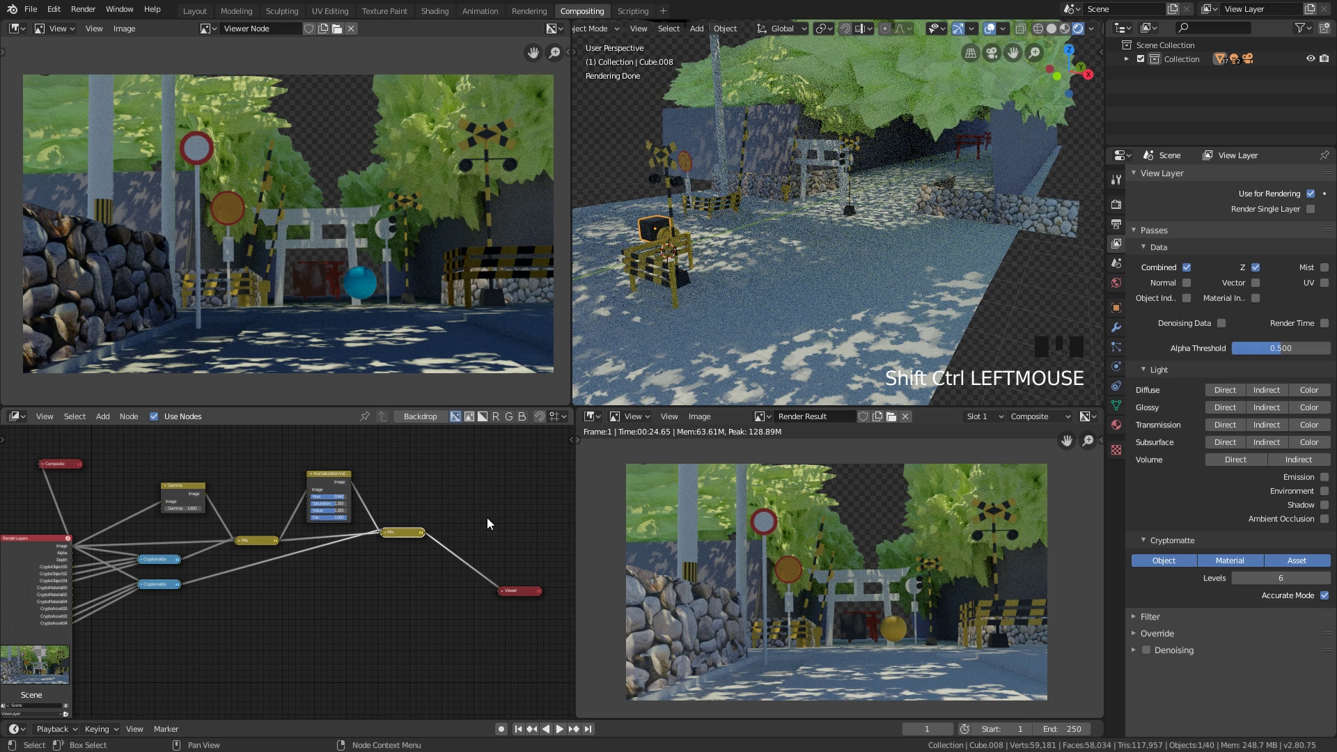
Step: Duplicate a Cryptomatte node as a third one, place it below the others and expand it
left_click_drag(474, 496, 378, 594)
left_click(378, 594)
left_click(281, 554)
key("shift+d")
left_click(362, 615)
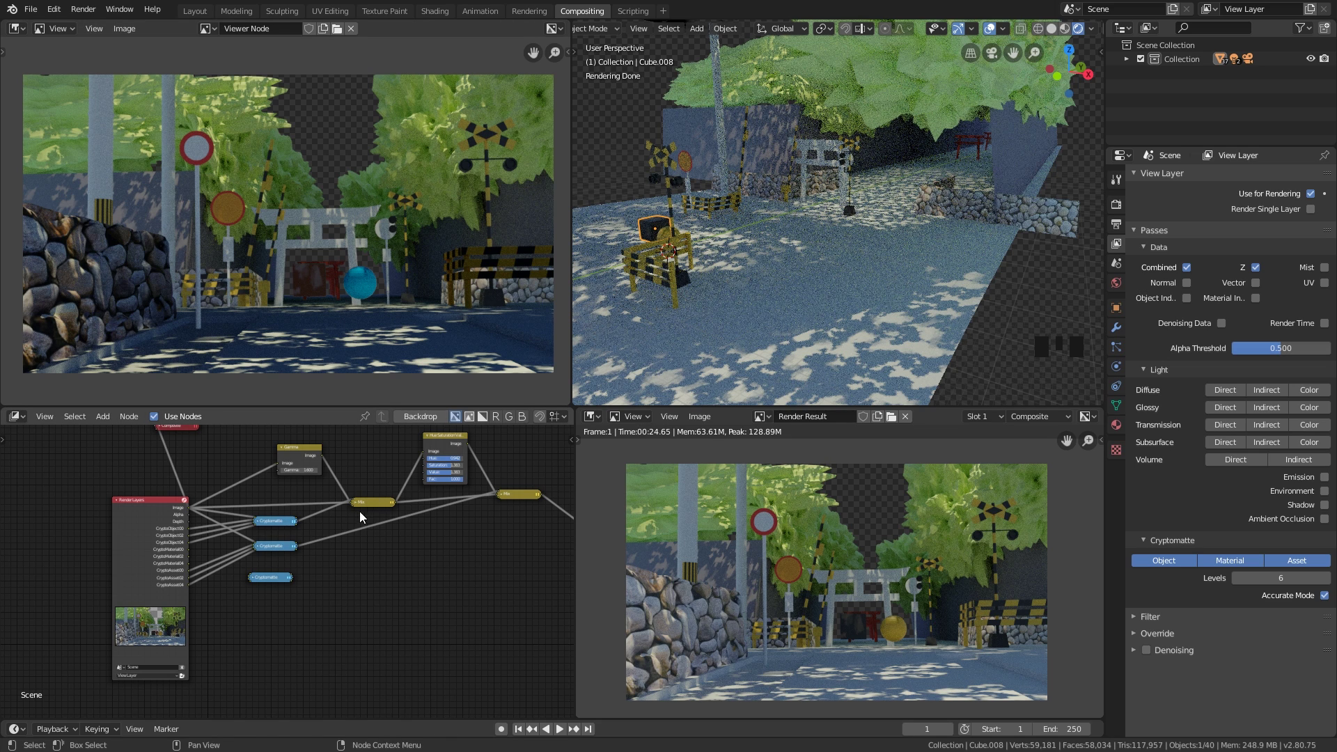
scroll("up", 3)
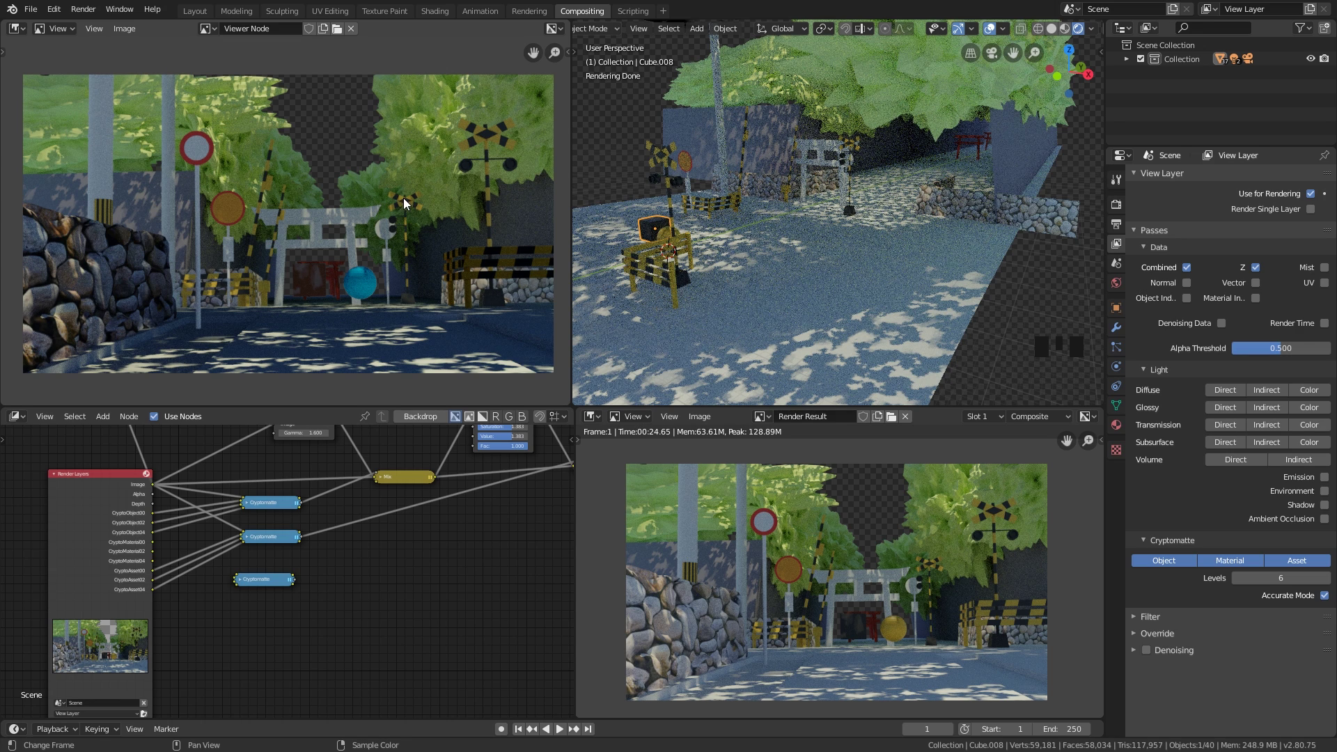
left_click(243, 584)
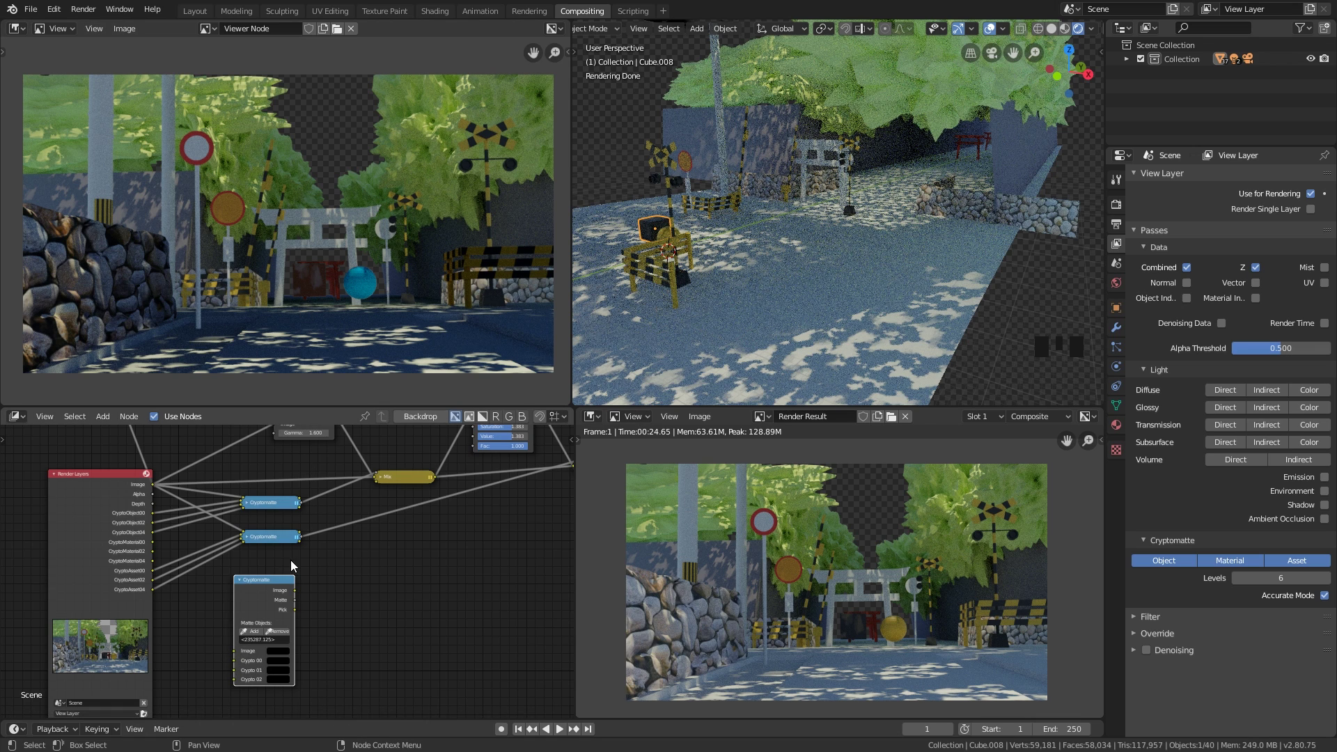
Step: Zoom out to see the whole node tree
left_click_drag(353, 549, 311, 584)
scroll("down", 3)
left_click_drag(398, 563, 429, 545)
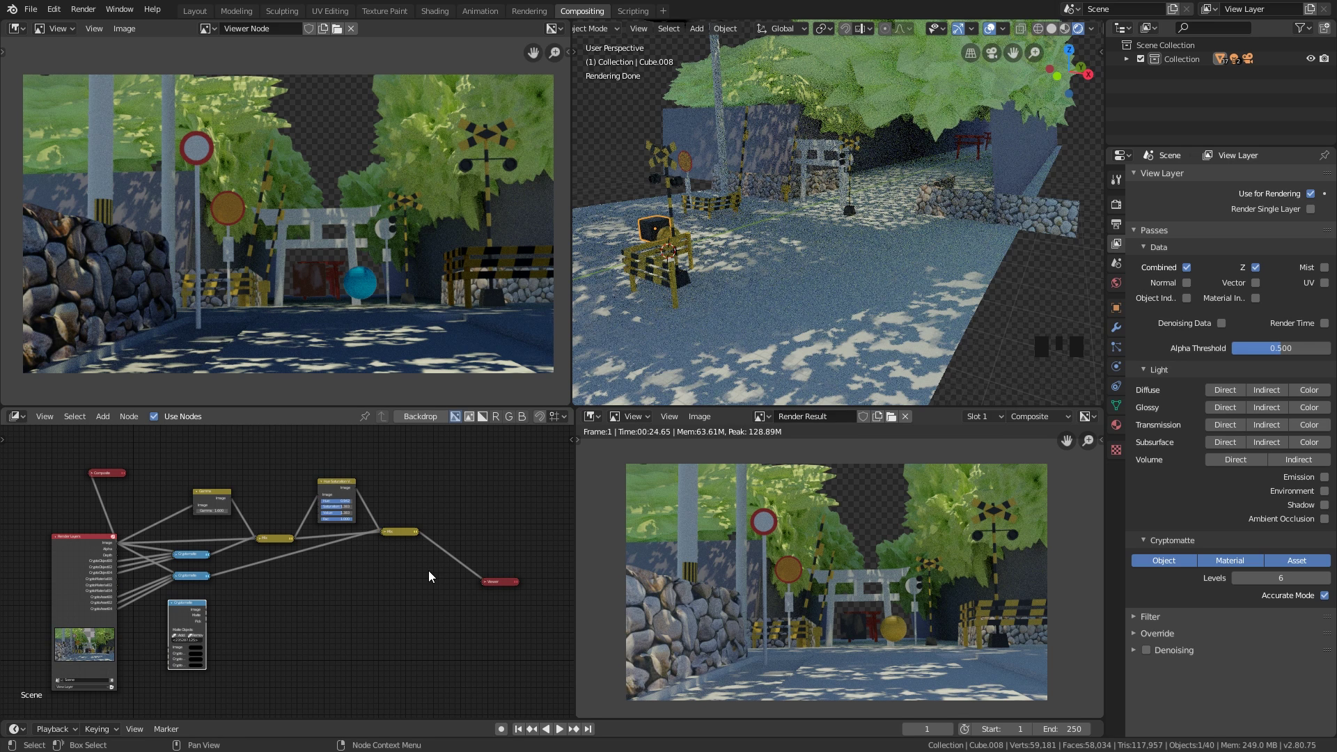